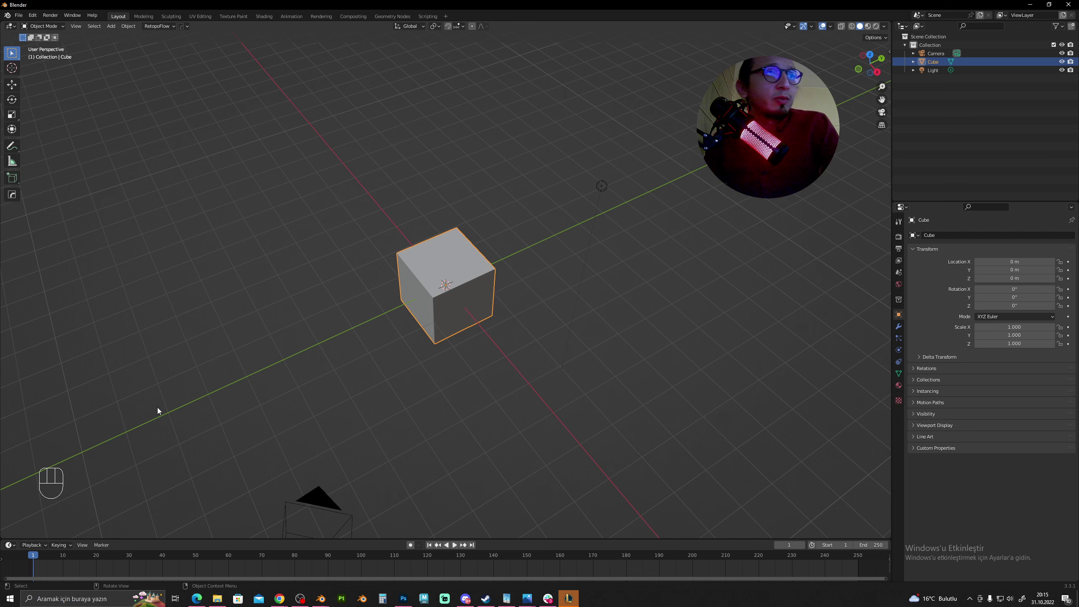
Orbit and zoom around the default cube in perspective to look at it from several angles.
{"action": "left_click_drag", "start_coordinate": [465, 273], "coordinate": [486, 270]}
{"action": "left_click_drag", "start_coordinate": [461, 309], "coordinate": [485, 312]}
{"action": "left_click_drag", "start_coordinate": [484, 312], "coordinate": [508, 288]}
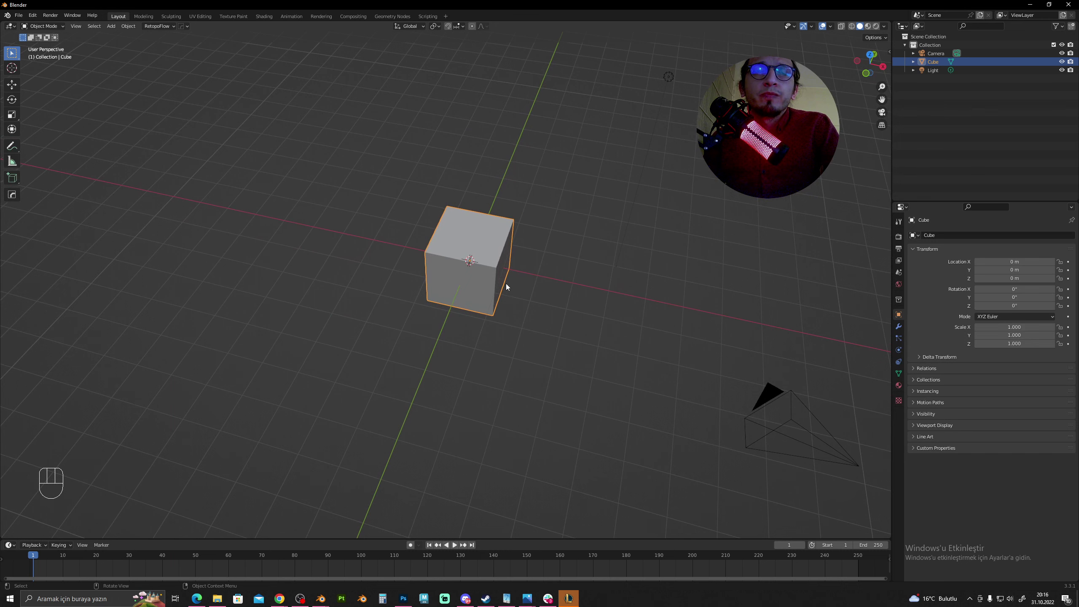
{"action": "left_click_drag", "start_coordinate": [509, 238], "coordinate": [504, 217]}
{"action": "scroll", "scroll_direction": "down", "scroll_amount": 3}
{"action": "scroll", "scroll_direction": "up", "scroll_amount": 3}
{"action": "scroll", "scroll_direction": "down", "scroll_amount": 3}
{"action": "left_click_drag", "start_coordinate": [491, 281], "coordinate": [492, 259]}
{"action": "middle_click", "coordinate": [503, 252]}
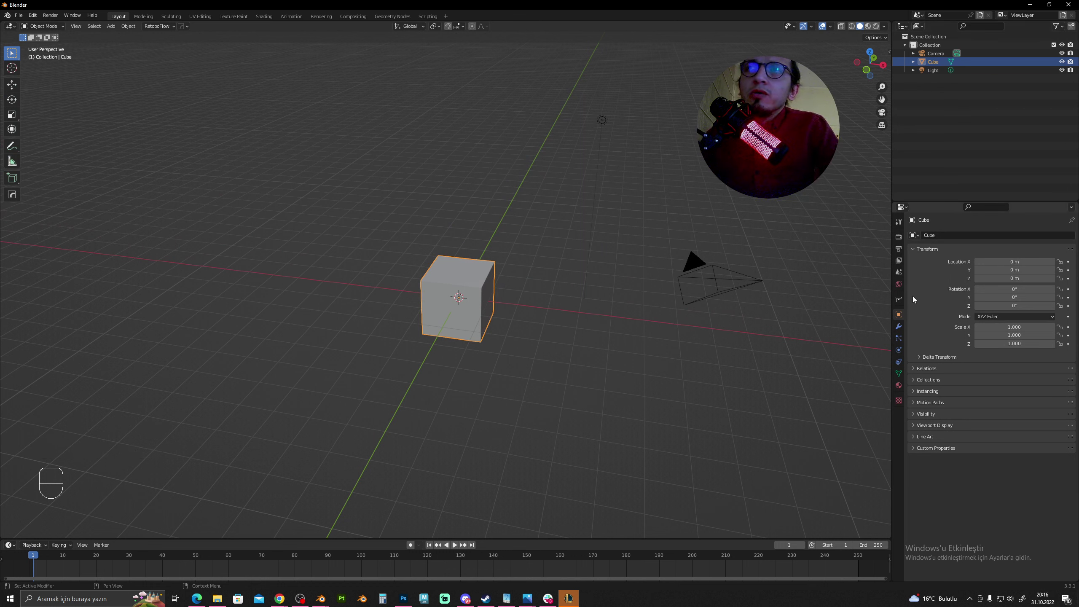
{"action": "middle_click", "coordinate": [535, 252]}
Orbit to see the cube head-on and then from above.
{"action": "left_click", "coordinate": [466, 264]}
{"action": "left_click_drag", "start_coordinate": [508, 252], "coordinate": [470, 262]}
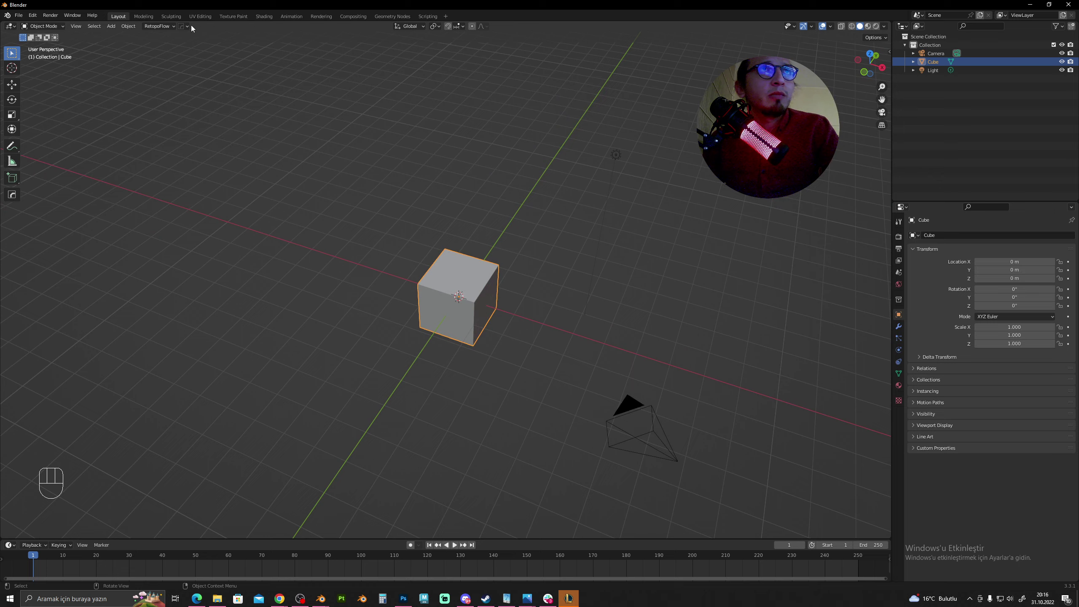
{"action": "left_click_drag", "start_coordinate": [388, 134], "coordinate": [411, 122]}
{"action": "left_click_drag", "start_coordinate": [440, 167], "coordinate": [445, 151]}
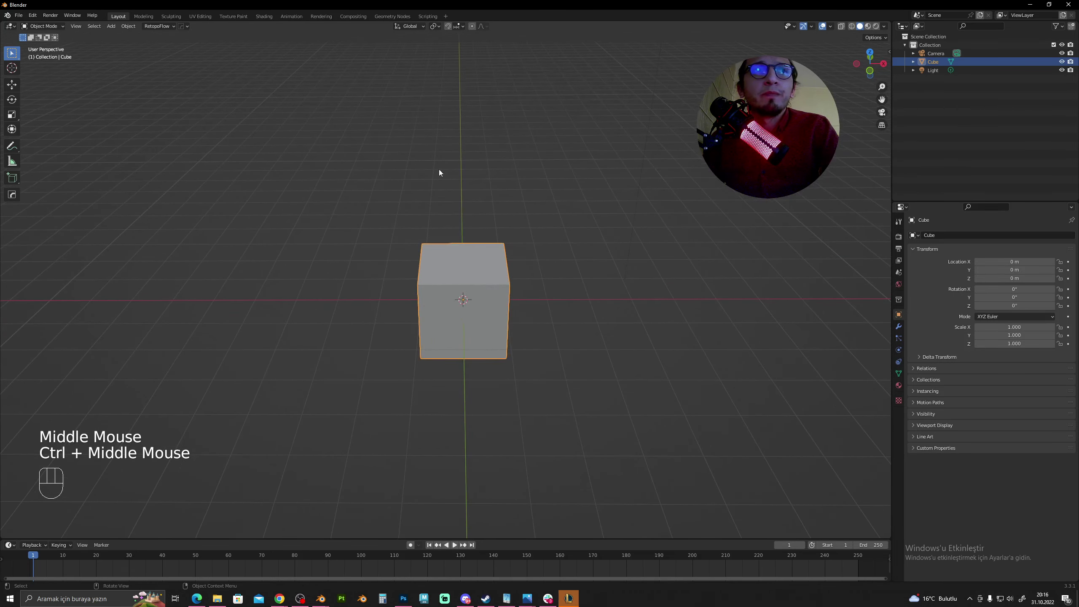
{"action": "middle_click", "coordinate": [435, 186]}
{"action": "left_click_drag", "start_coordinate": [417, 191], "coordinate": [475, 174]}
{"action": "middle_click", "coordinate": [473, 138]}
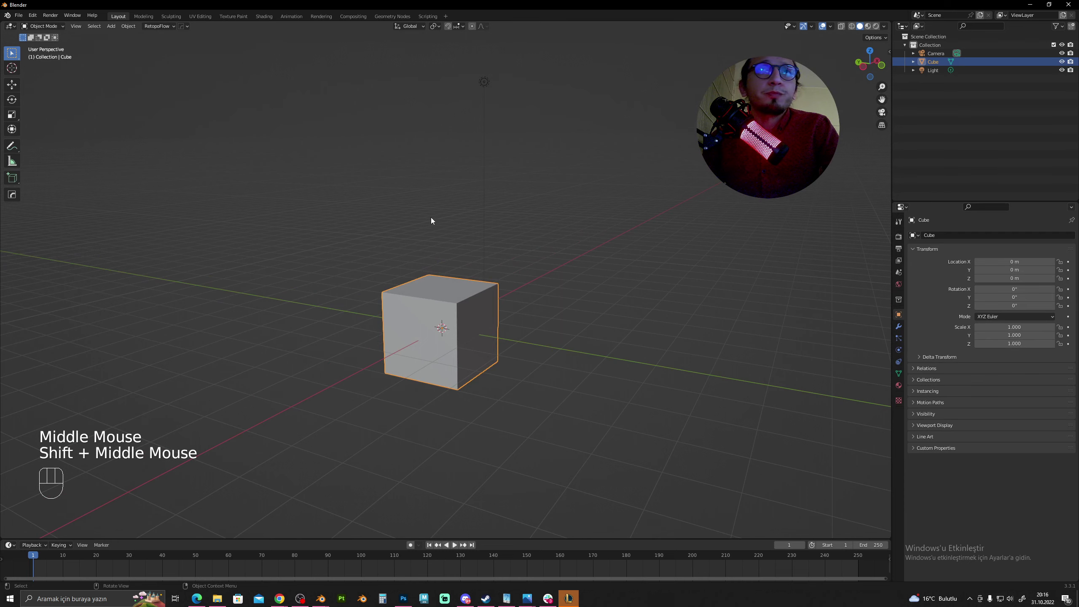
{"action": "left_click_drag", "start_coordinate": [415, 236], "coordinate": [390, 243]}
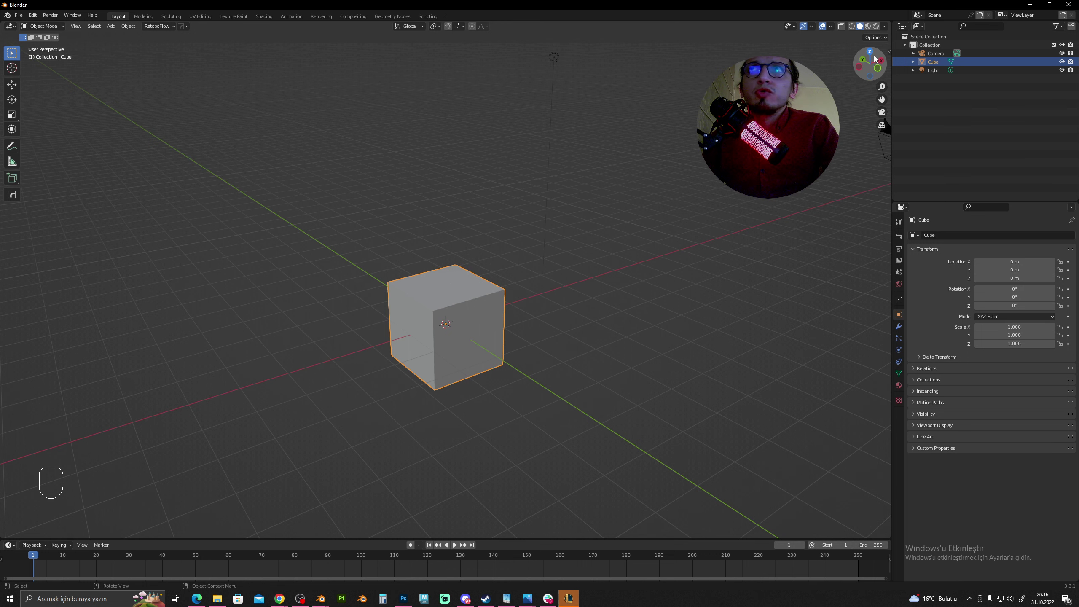
Switch through Back, Front and Right orthographic views, ending on a flat Front view of the cube.
{"action": "left_click", "coordinate": [863, 60]}
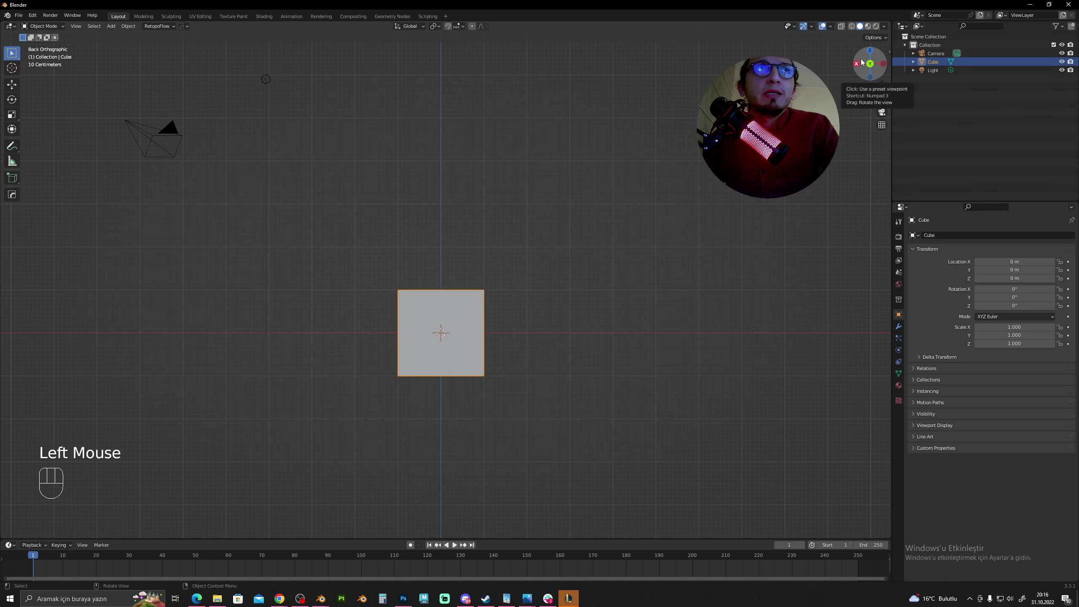
{"action": "left_click", "coordinate": [871, 62]}
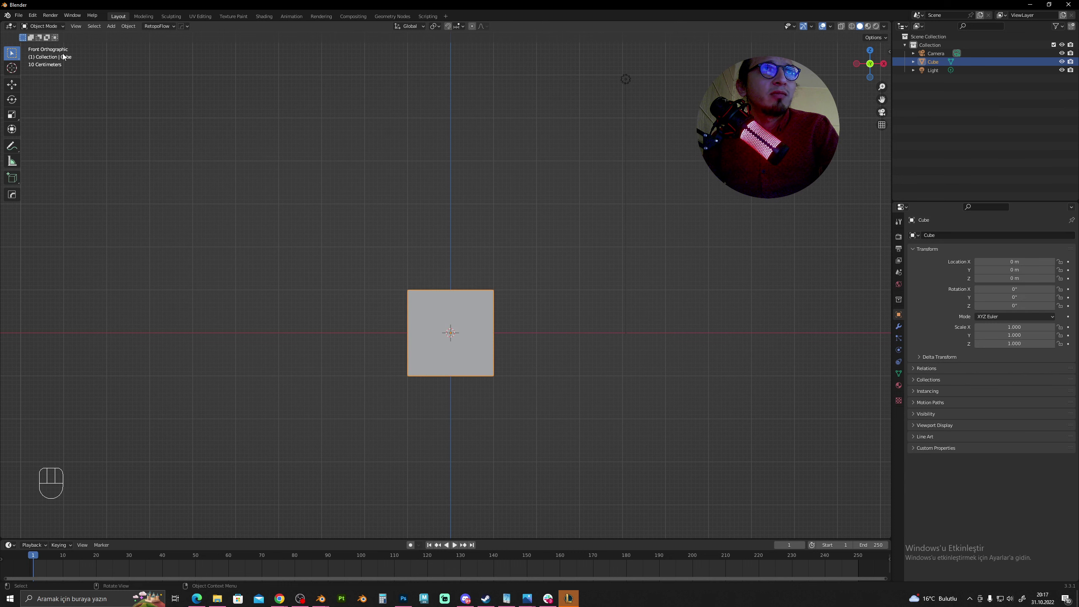
{"action": "left_click_drag", "start_coordinate": [345, 196], "coordinate": [367, 219]}
{"action": "key", "text": "KP_1"}
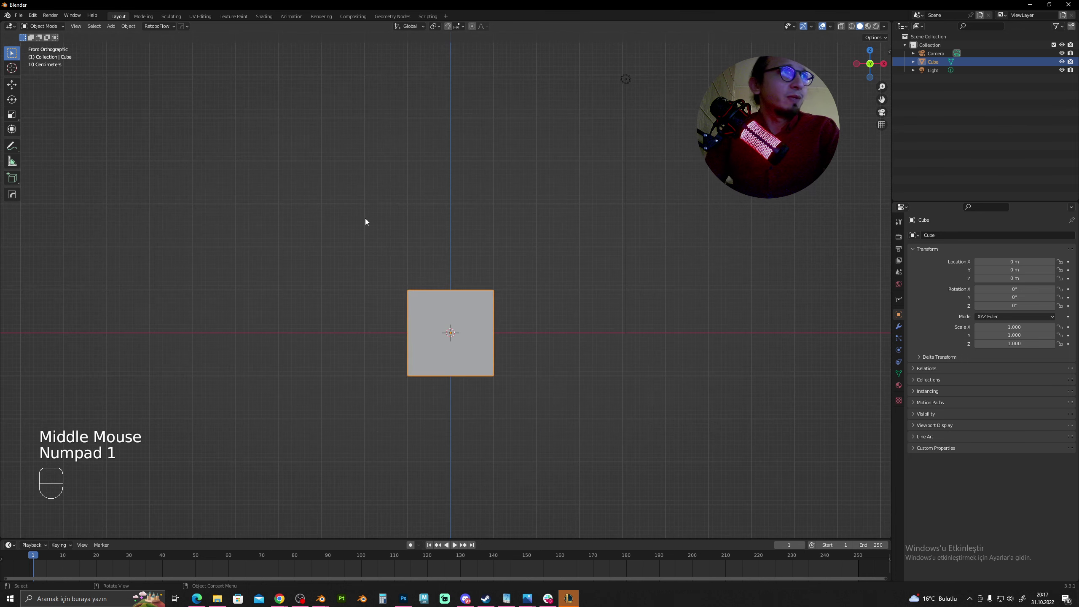
{"action": "left_click_drag", "start_coordinate": [427, 262], "coordinate": [442, 276]}
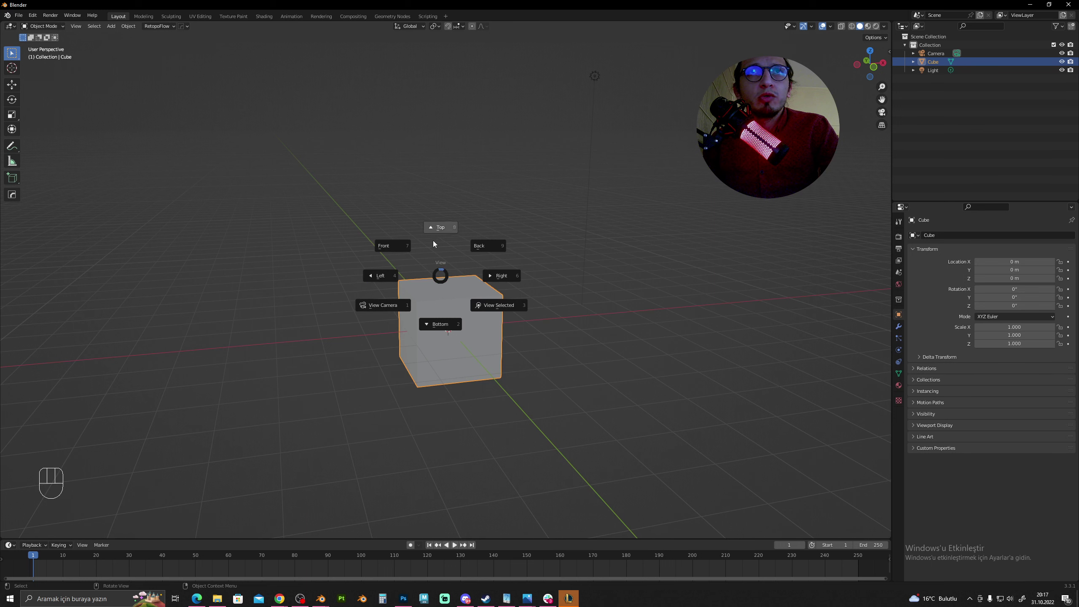
{"action": "key", "text": "`"}
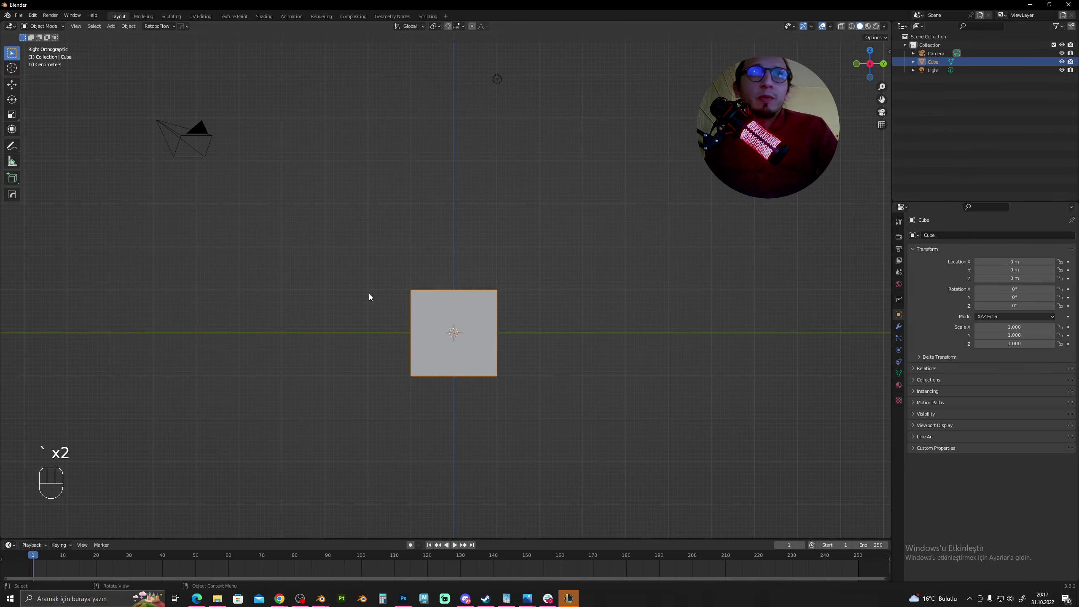
{"action": "left_click_drag", "start_coordinate": [406, 290], "coordinate": [501, 287]}
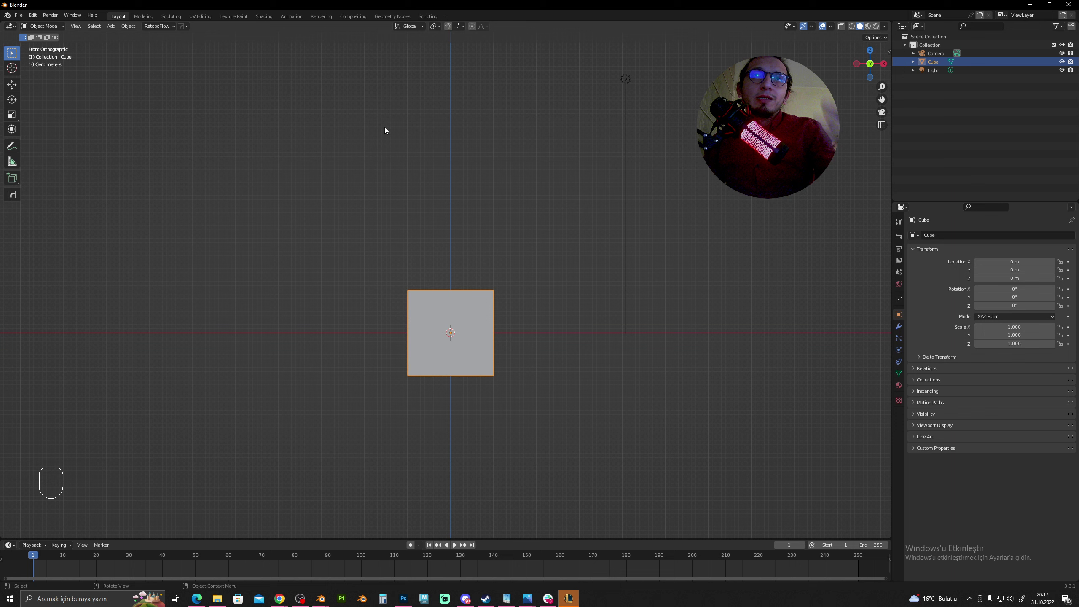
{"action": "middle_click", "coordinate": [426, 253]}
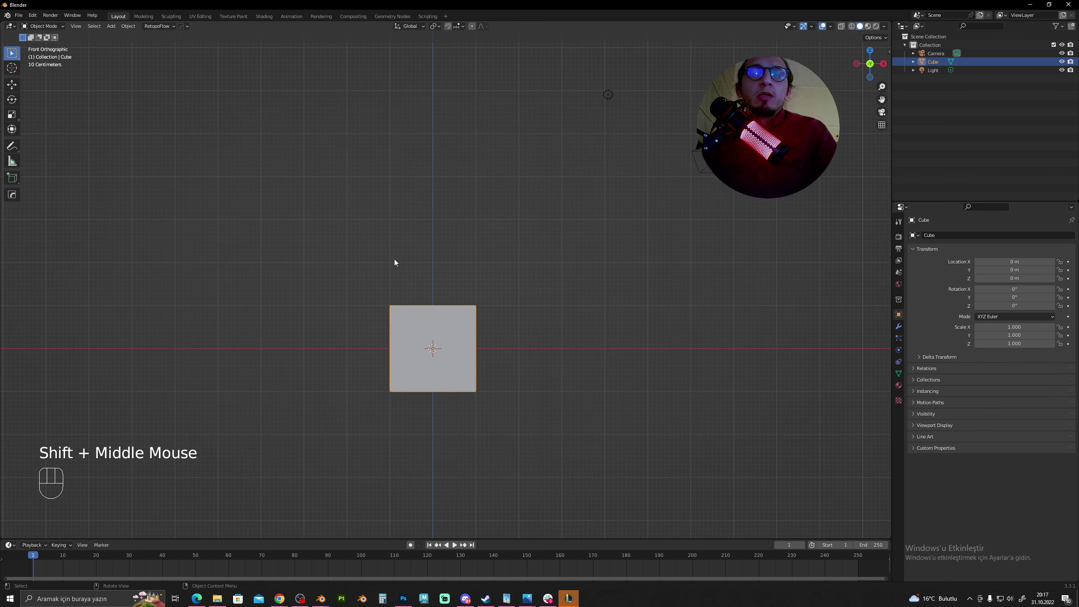
{"action": "left_click", "coordinate": [497, 256]}
{"action": "left_click", "coordinate": [452, 327]}
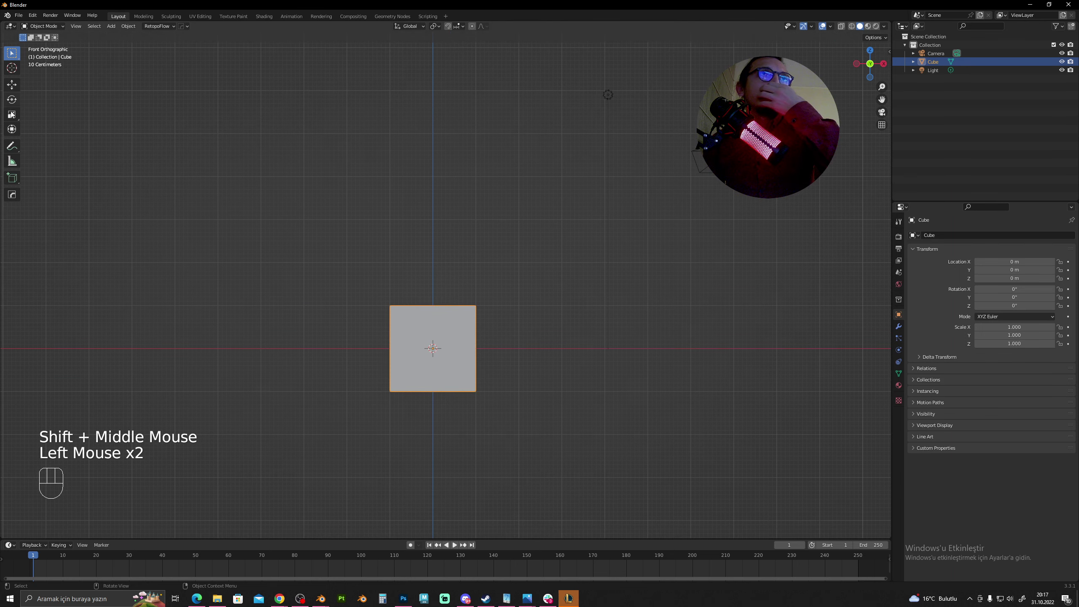
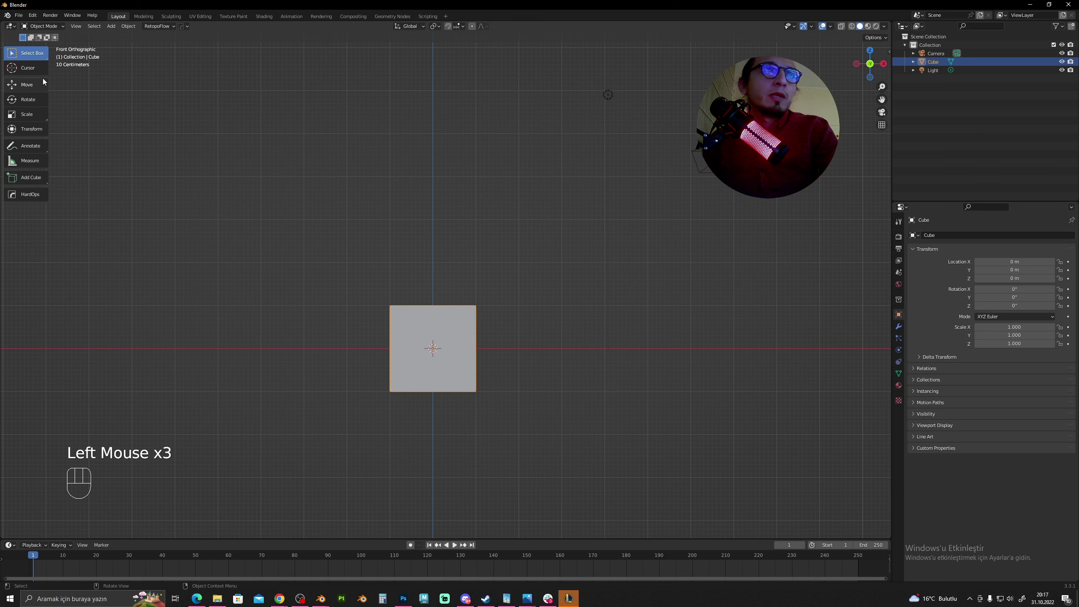
Move the cube straight up the Z axis to about 3.58 m above the origin.
{"action": "left_click", "coordinate": [31, 88]}
{"action": "left_click_drag", "start_coordinate": [446, 281], "coordinate": [445, 305]}
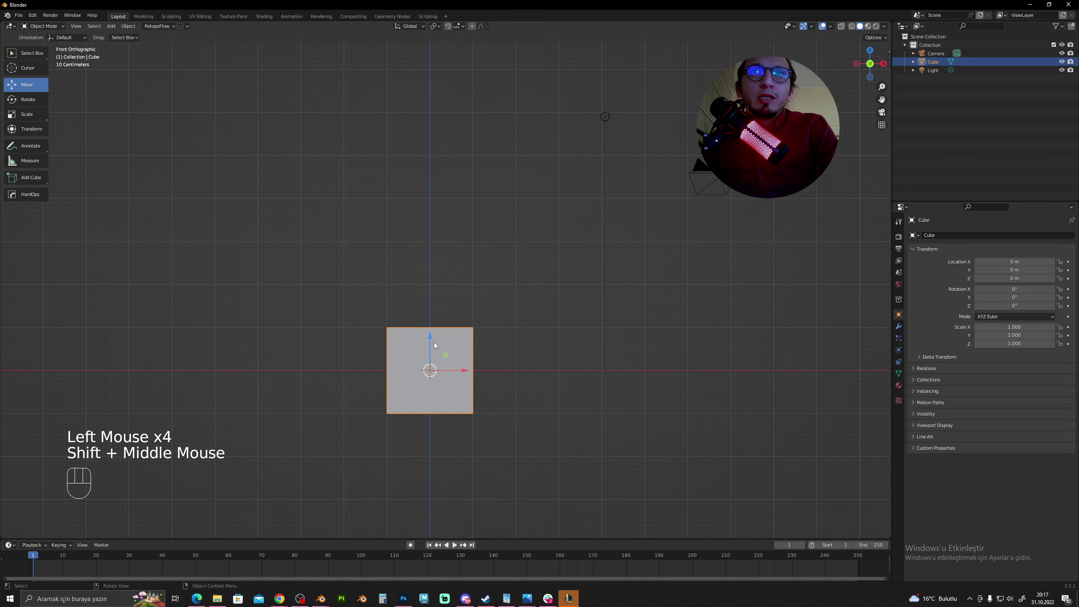
{"action": "left_click", "coordinate": [432, 338]}
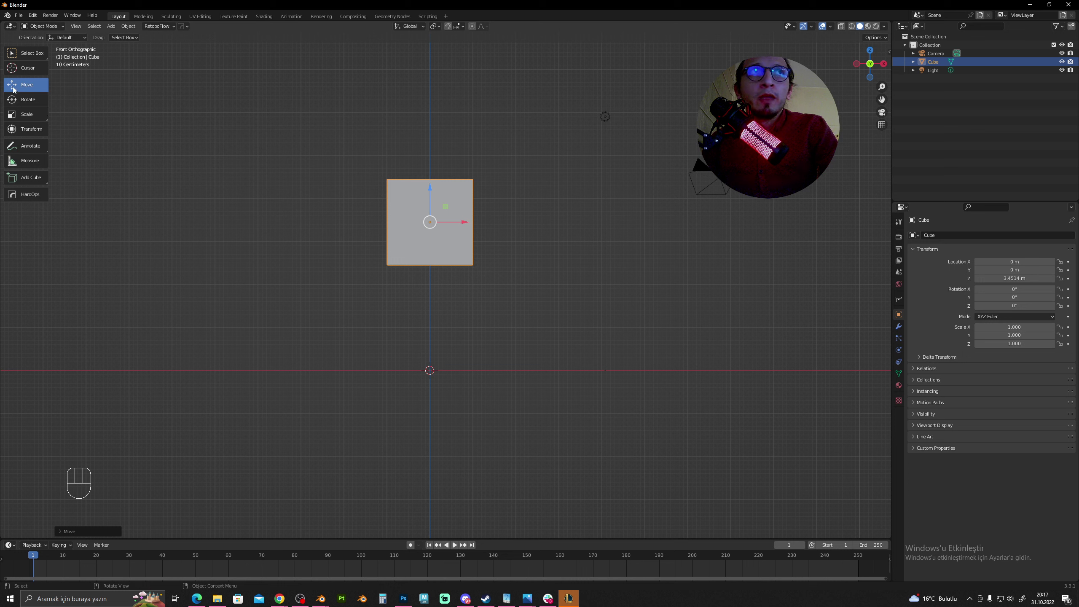
{"action": "left_click", "coordinate": [433, 187]}
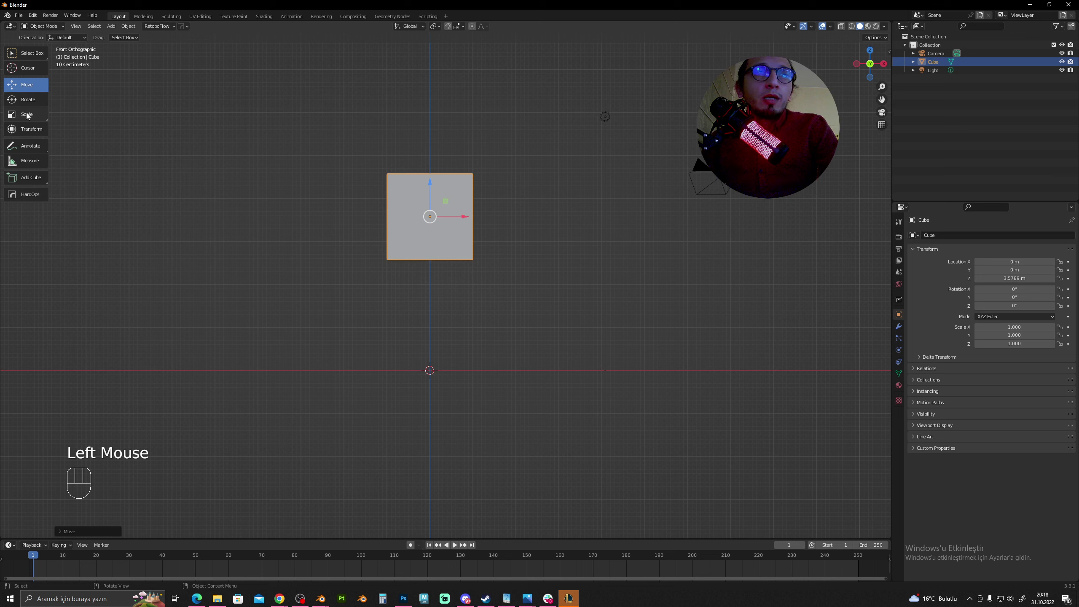
{"action": "left_click", "coordinate": [31, 114]}
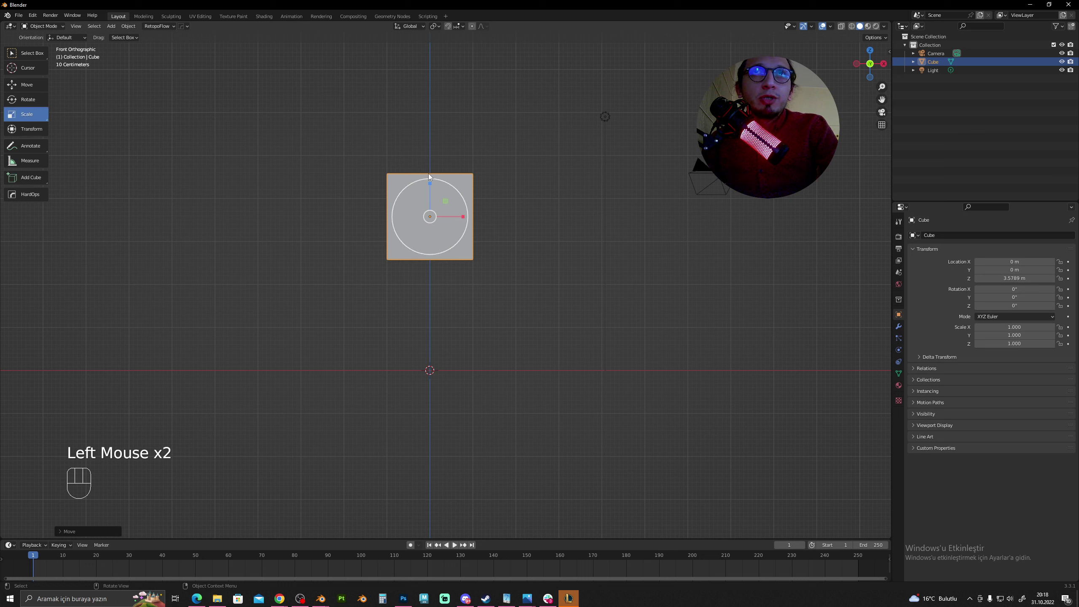
Scale the raised cube into a thin wide slab of about 2.34 × 1.38 × 0.11 for the tabletop.
{"action": "left_click", "coordinate": [431, 183]}
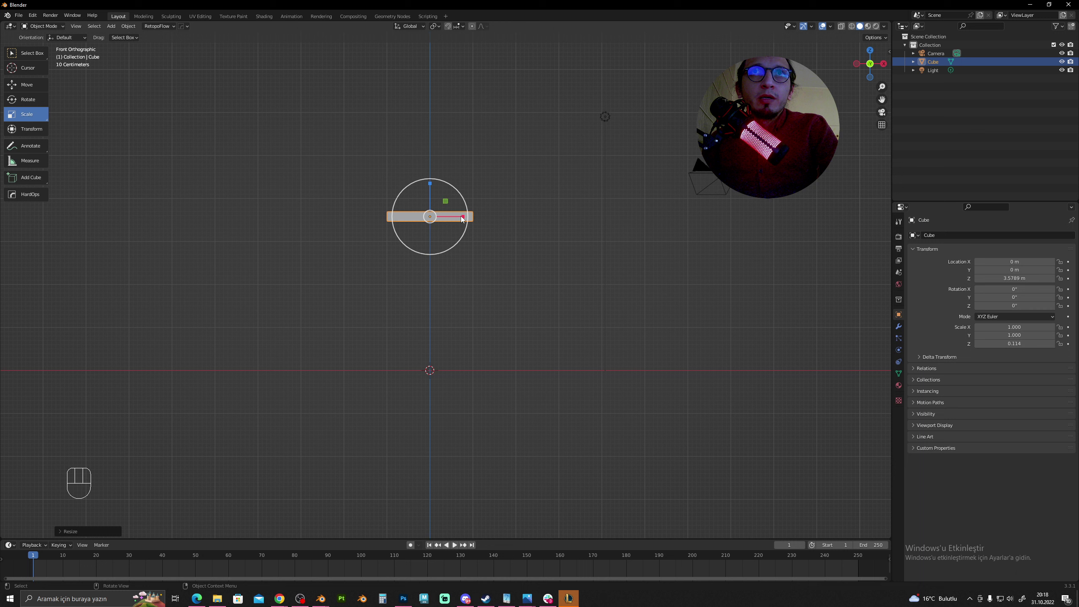
{"action": "left_click", "coordinate": [463, 217]}
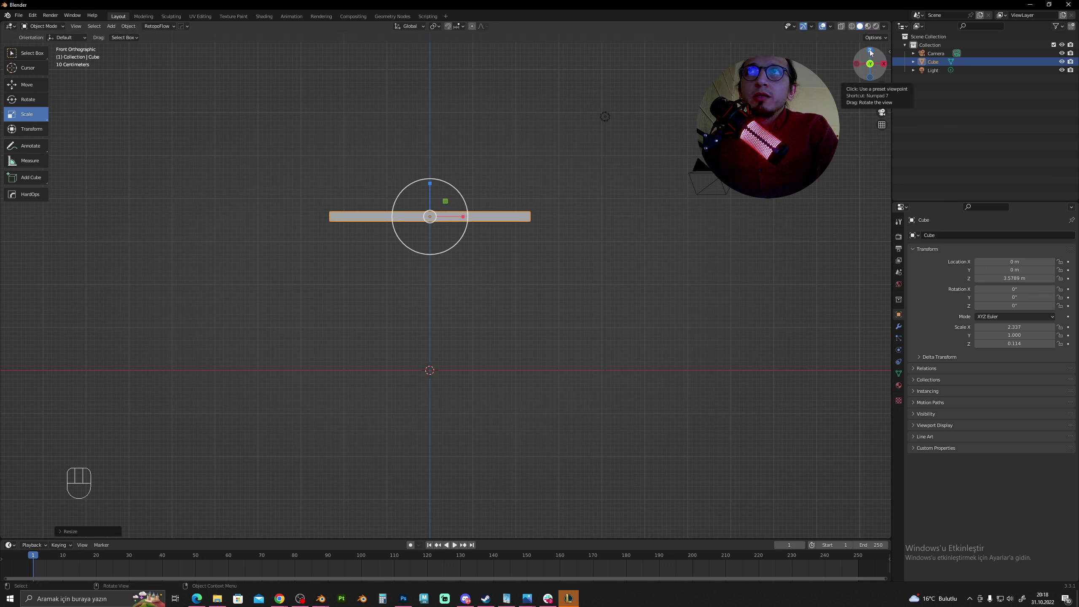
{"action": "left_click", "coordinate": [872, 50]}
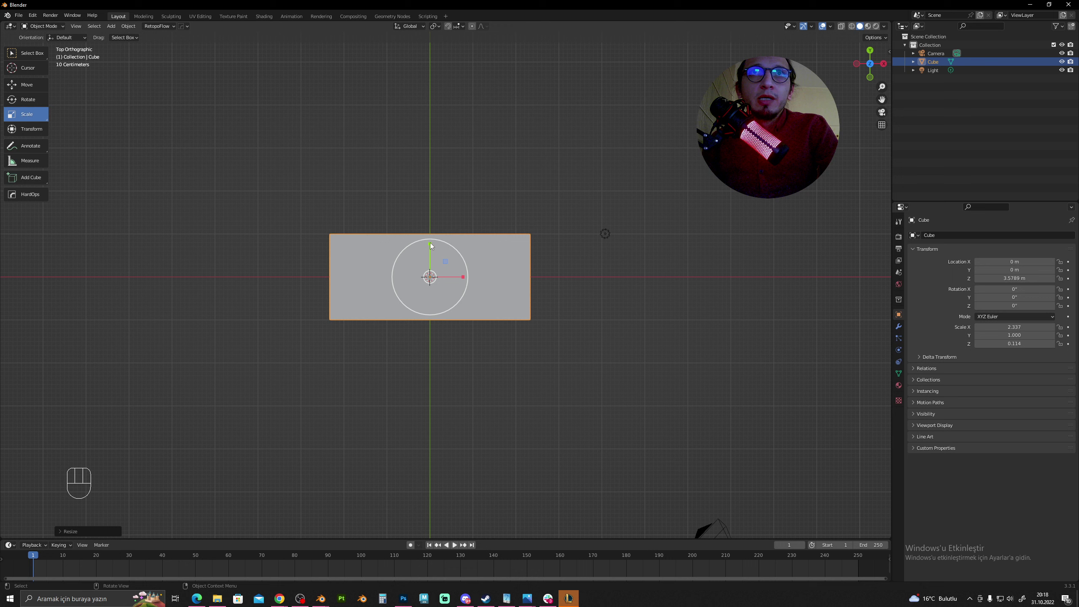
{"action": "left_click", "coordinate": [432, 243]}
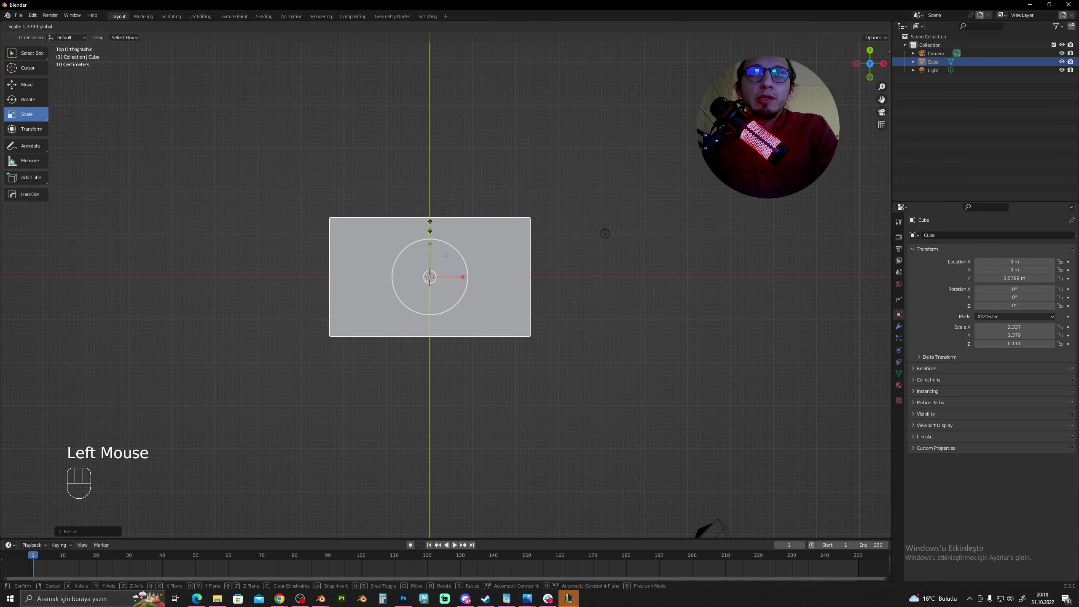
{"action": "left_click_drag", "start_coordinate": [501, 347], "coordinate": [464, 279]}
{"action": "middle_click", "coordinate": [407, 283]}
{"action": "left_click", "coordinate": [385, 284]}
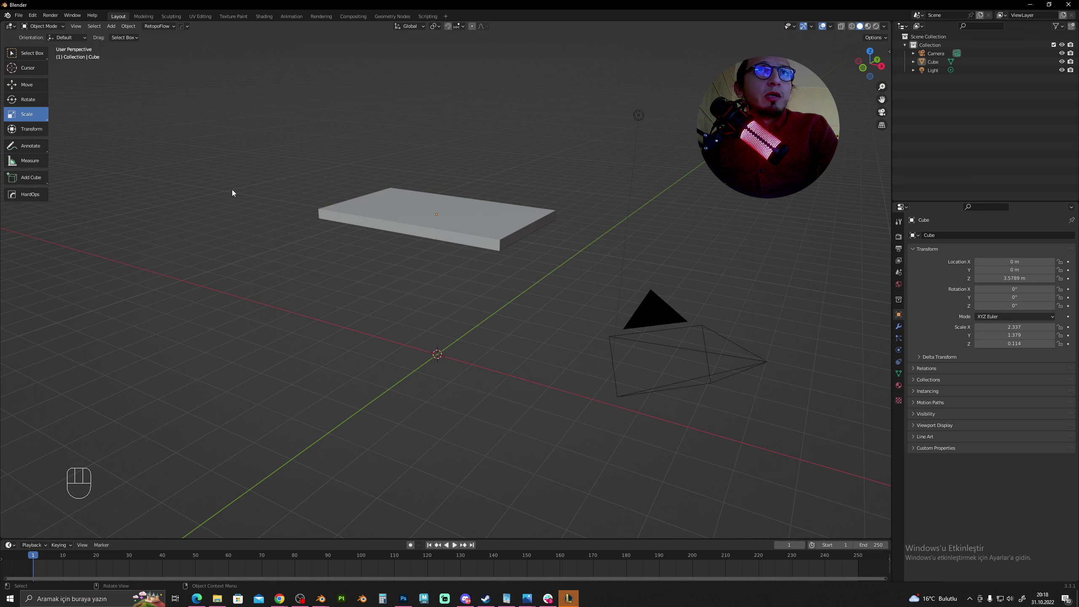
Add a second cube via Add > Mesh > Cube and face it in front view.
{"action": "left_click_drag", "start_coordinate": [112, 27], "coordinate": [202, 45]}
{"action": "left_click_drag", "start_coordinate": [381, 220], "coordinate": [405, 209]}
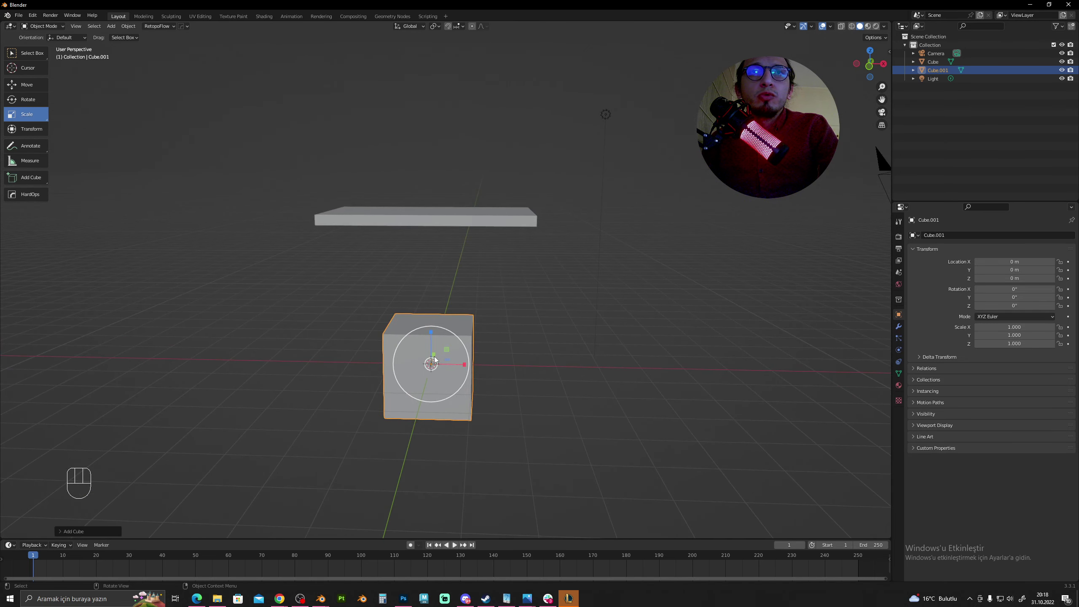
{"action": "left_click_drag", "start_coordinate": [480, 373], "coordinate": [523, 374]}
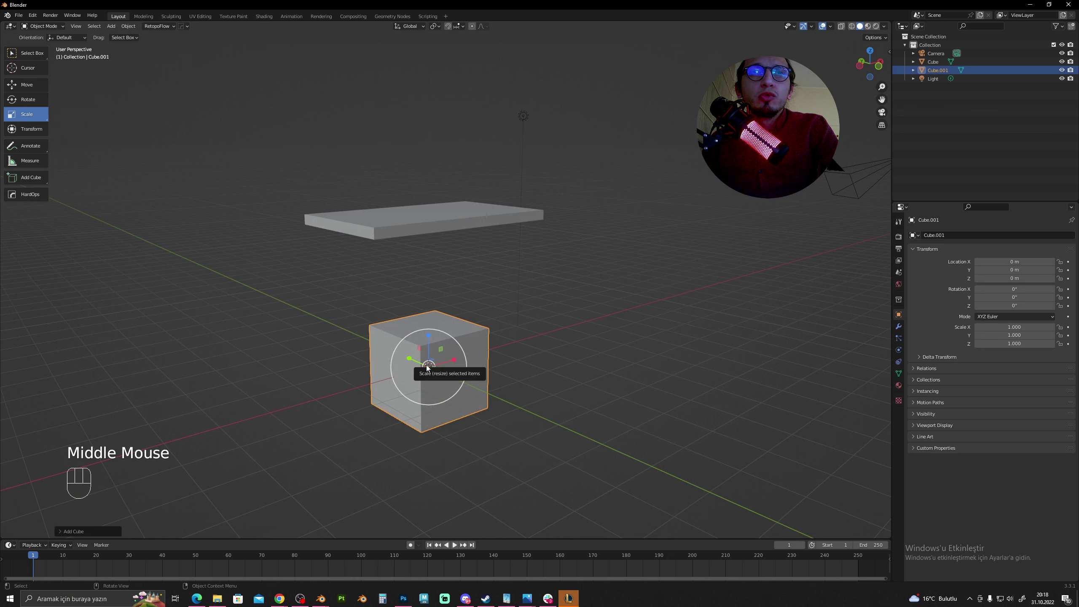
{"action": "left_click_drag", "start_coordinate": [489, 356], "coordinate": [471, 348]}
{"action": "left_click", "coordinate": [875, 67]}
{"action": "scroll", "scroll_direction": "up", "scroll_amount": 3}
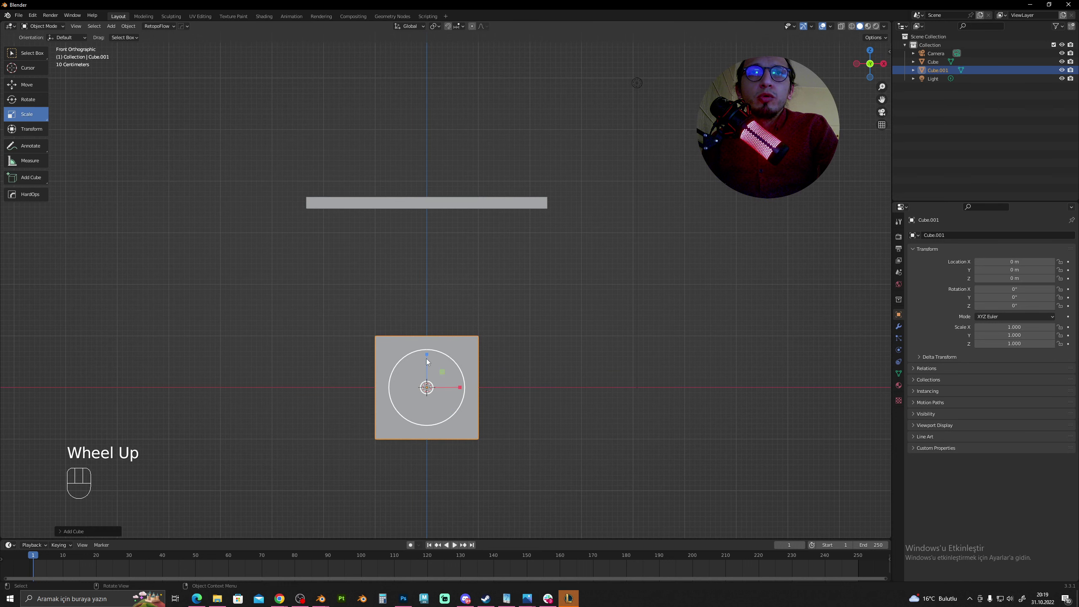
Shrink the new cube into a small block and begin stretching it vertically into a leg.
{"action": "left_click", "coordinate": [408, 411]}
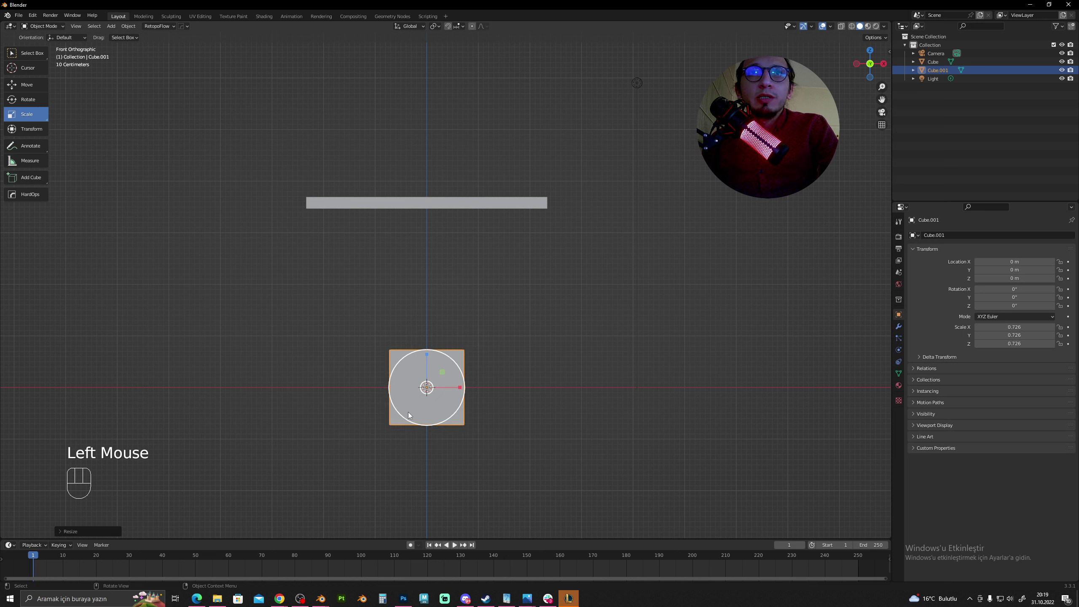
{"action": "left_click_drag", "start_coordinate": [410, 413], "coordinate": [506, 377]}
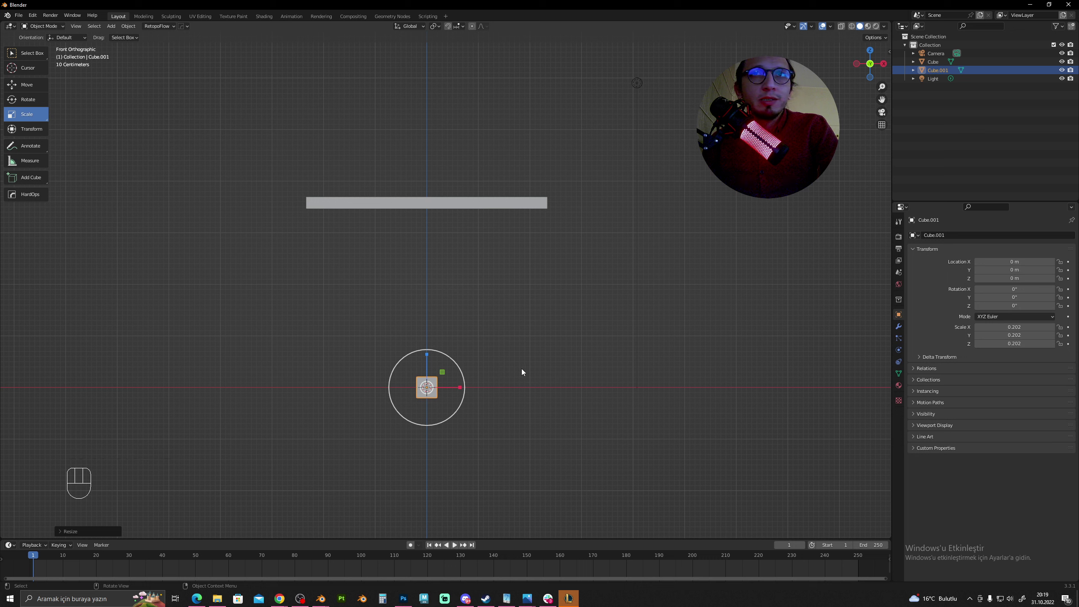
{"action": "left_click", "coordinate": [428, 354]}
Stretch the block into a tall thin leg and move it under the tabletop's front-right corner.
{"action": "left_click", "coordinate": [428, 355]}
{"action": "key", "text": "s"}
{"action": "left_click_drag", "start_coordinate": [523, 396], "coordinate": [506, 399]}
{"action": "key", "text": "g"}
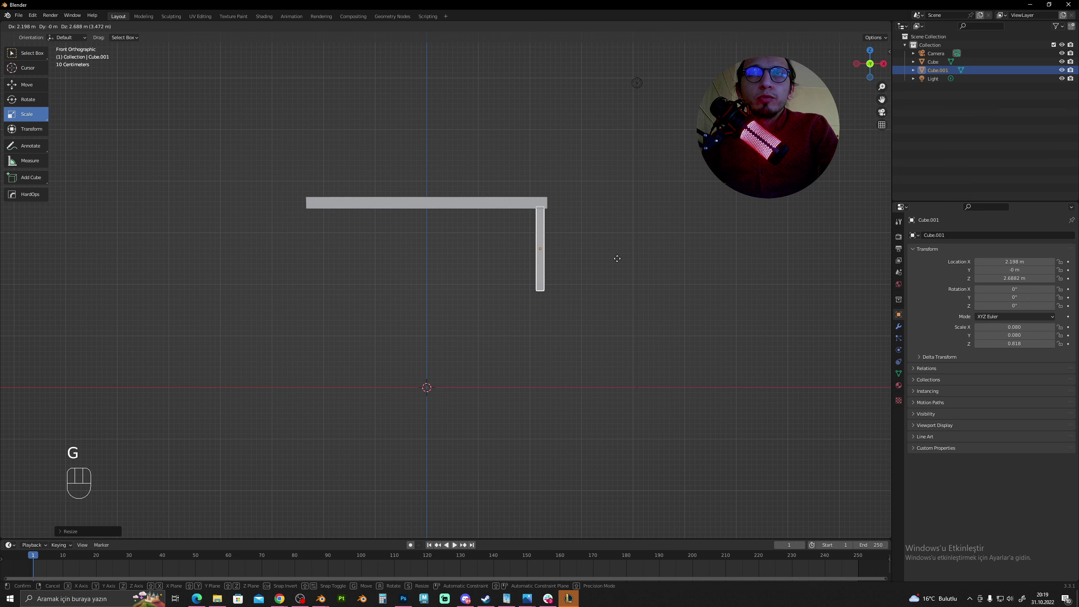
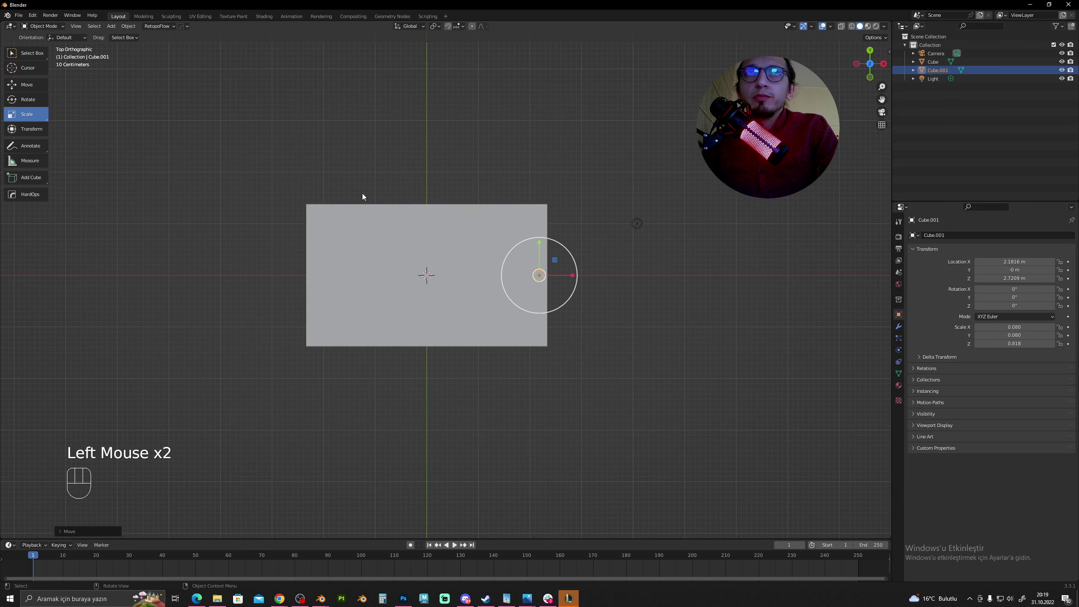
{"action": "left_click", "coordinate": [34, 82]}
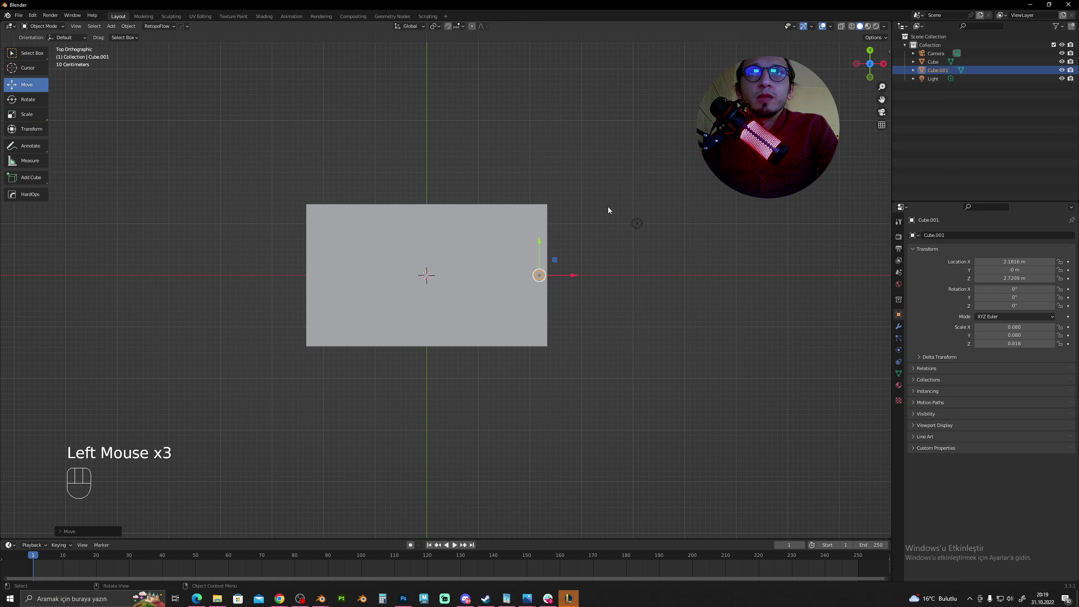
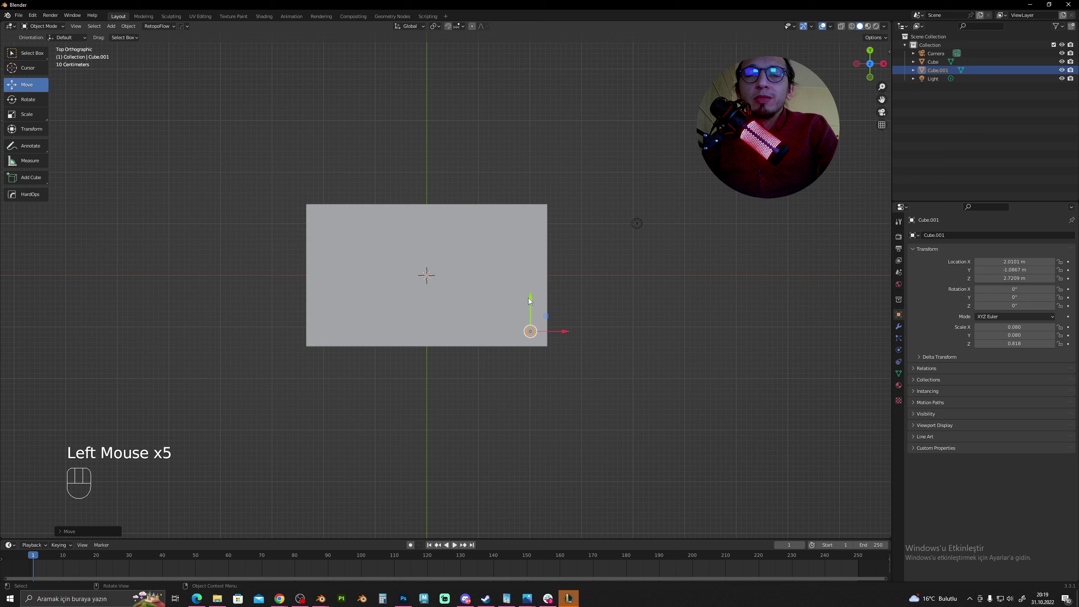
{"action": "left_click", "coordinate": [549, 318]}
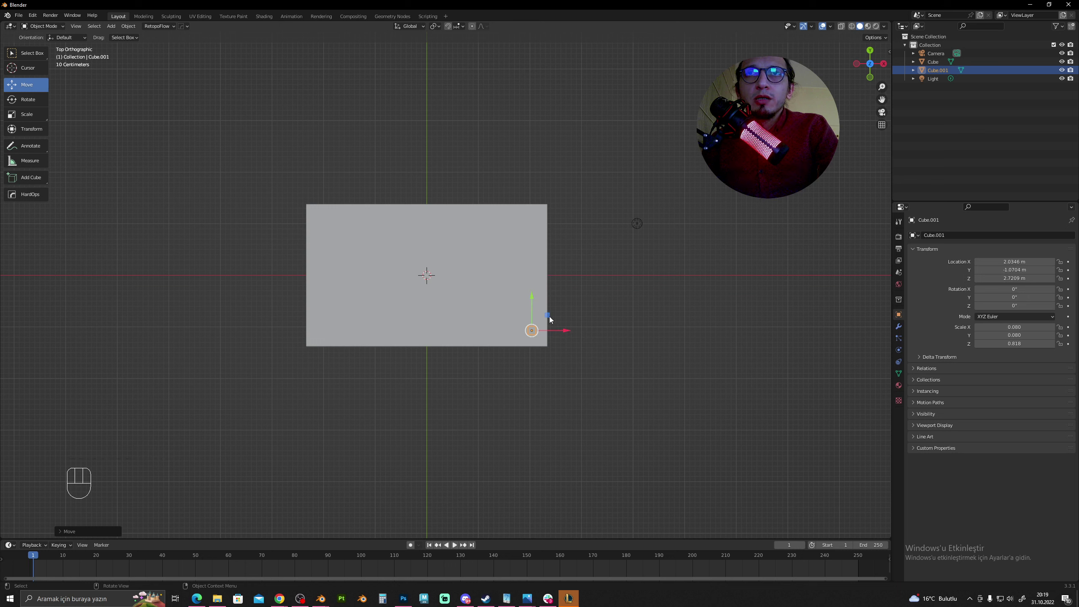
Adjust the leg's size and raise it flush against the tabletop's underside at the corner.
{"action": "key", "text": "s"}
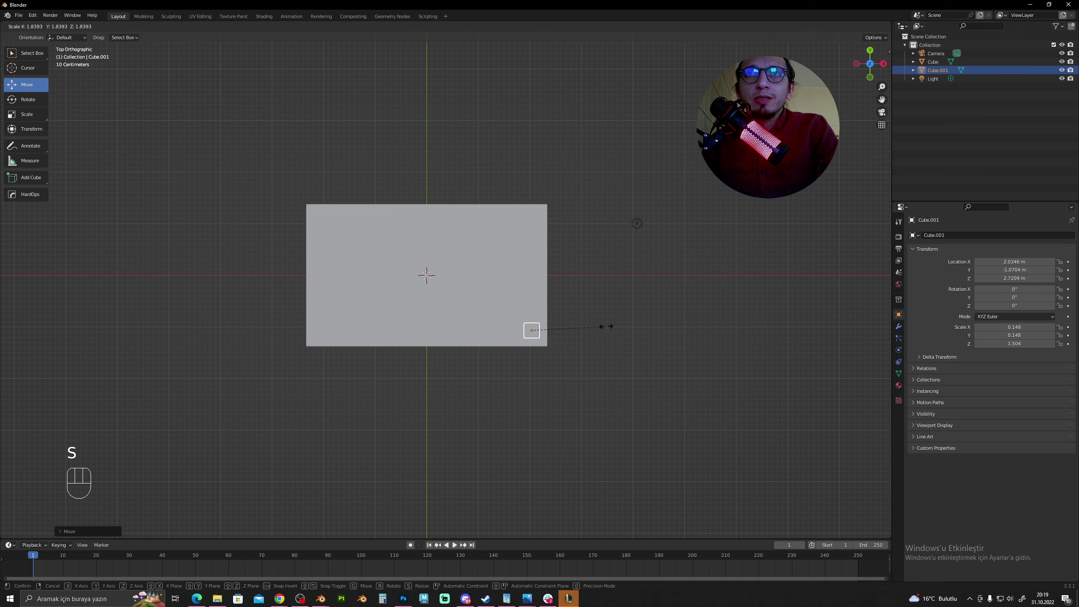
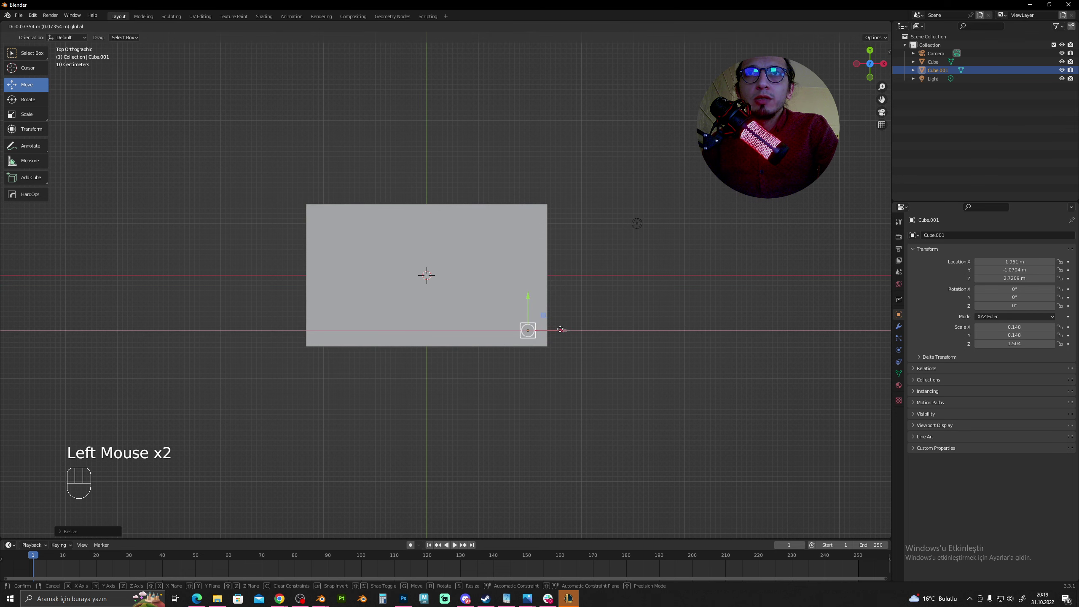
{"action": "left_click", "coordinate": [872, 79]}
{"action": "left_click_drag", "start_coordinate": [530, 218], "coordinate": [236, 391]}
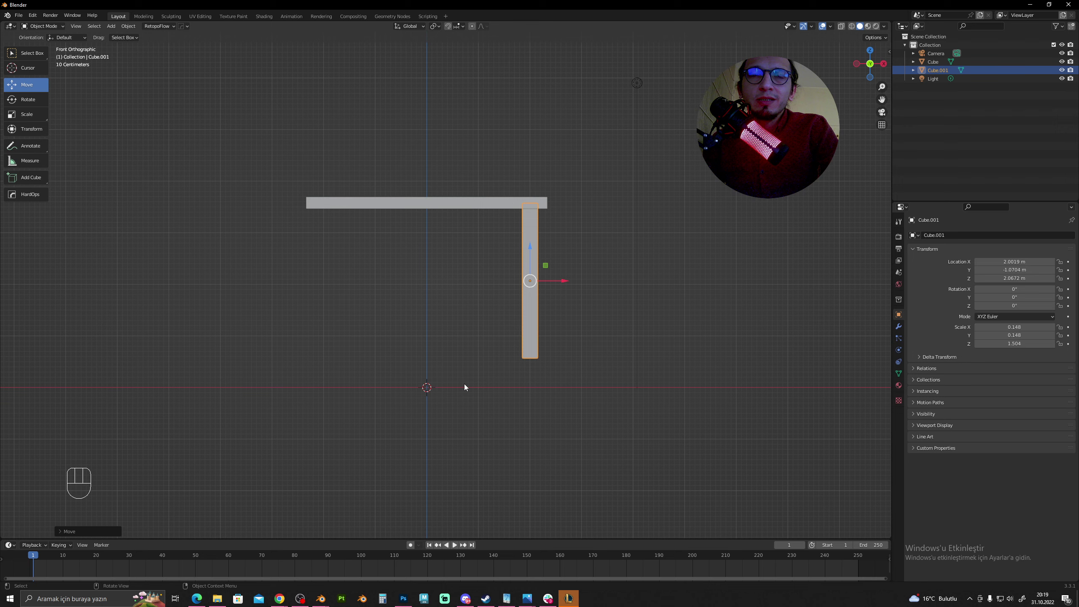
{"action": "left_click_drag", "start_coordinate": [546, 357], "coordinate": [517, 342]}
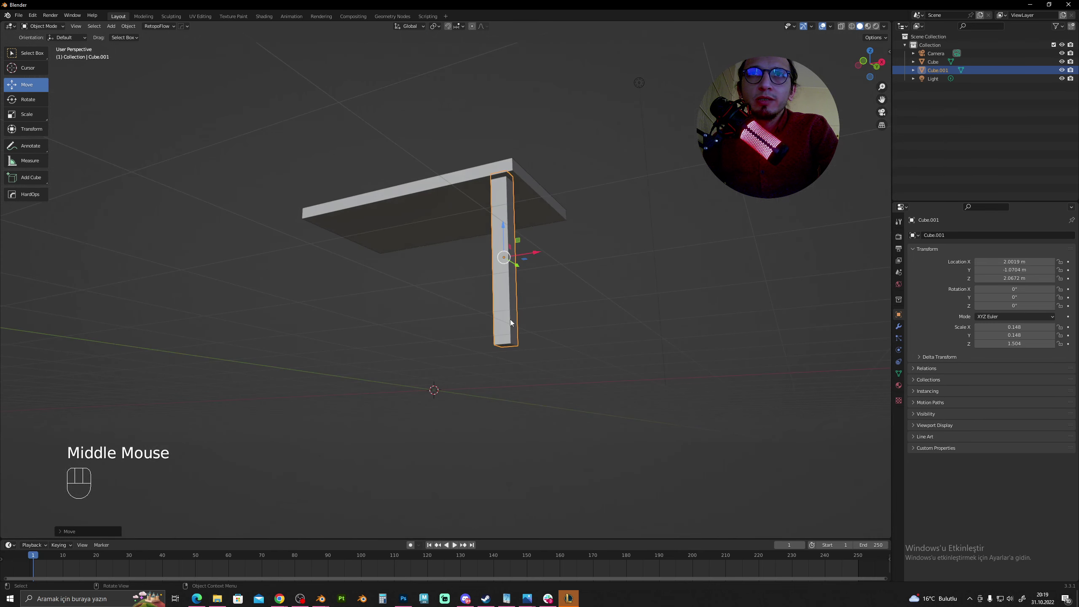
{"action": "middle_click", "coordinate": [505, 343]}
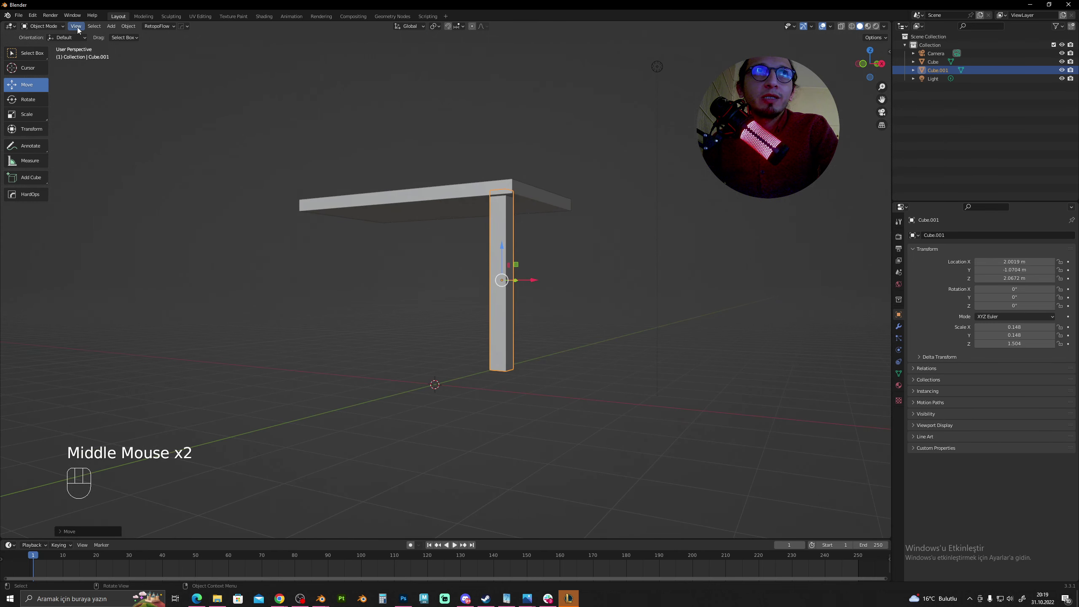
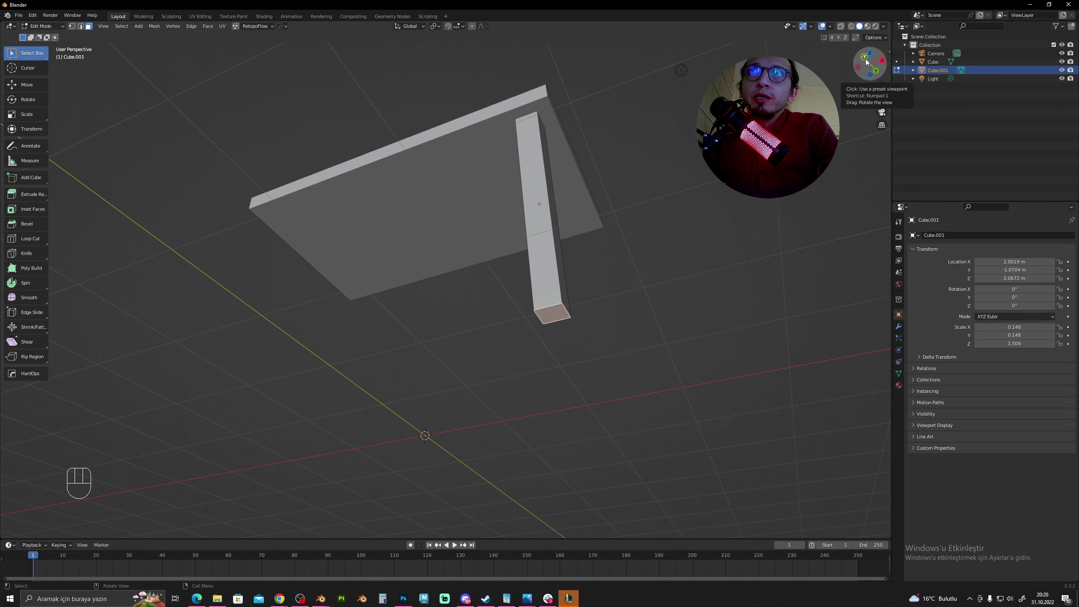
In Edit Mode move the leg's bottom face inward so the leg tapers, then return to Object Mode.
{"action": "left_click", "coordinate": [867, 57]}
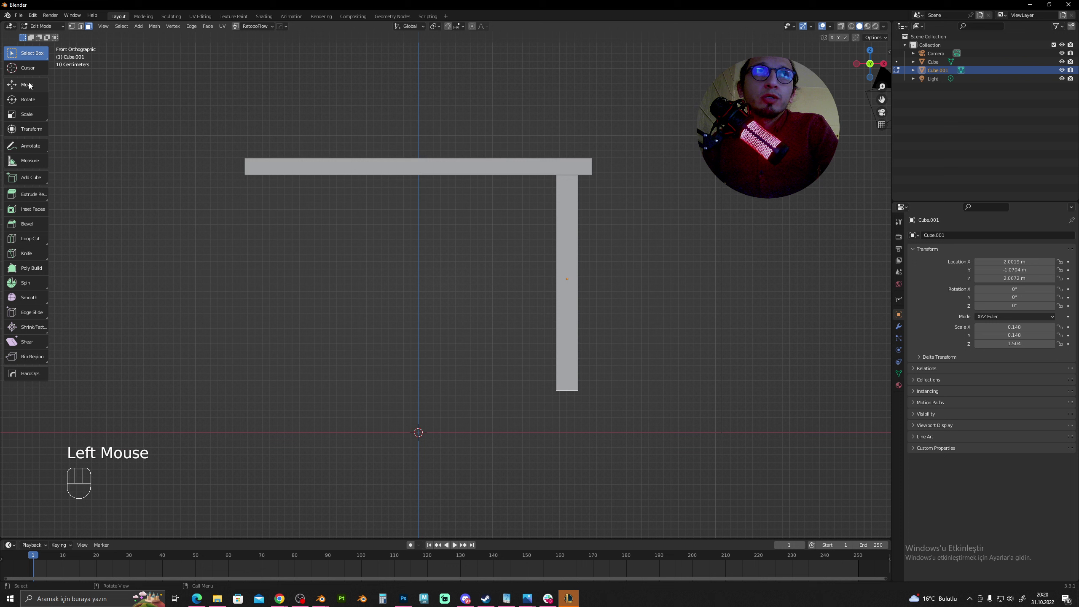
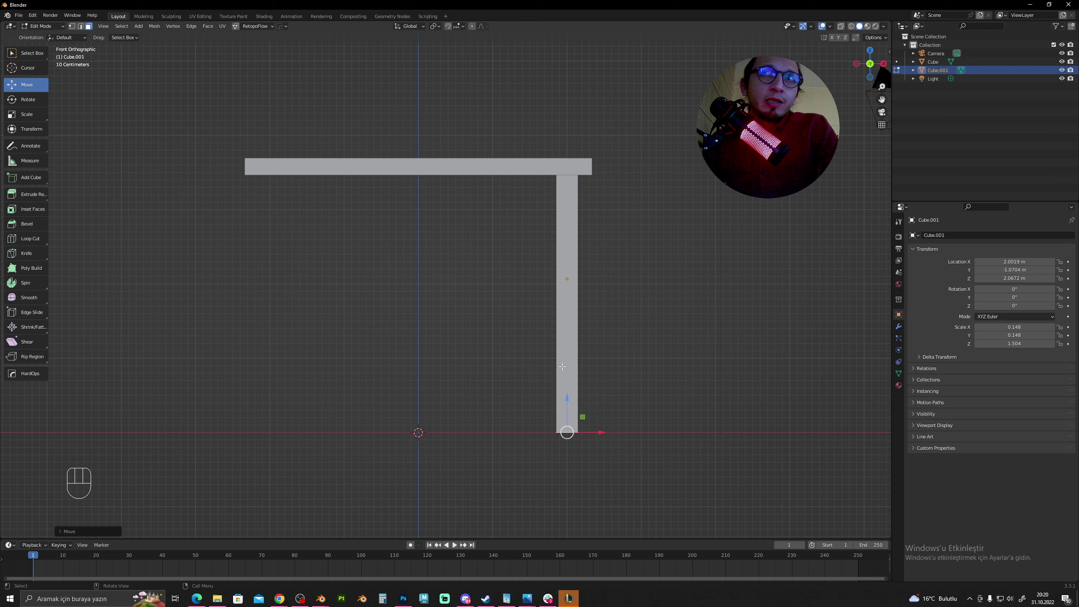
{"action": "key", "text": "g"}
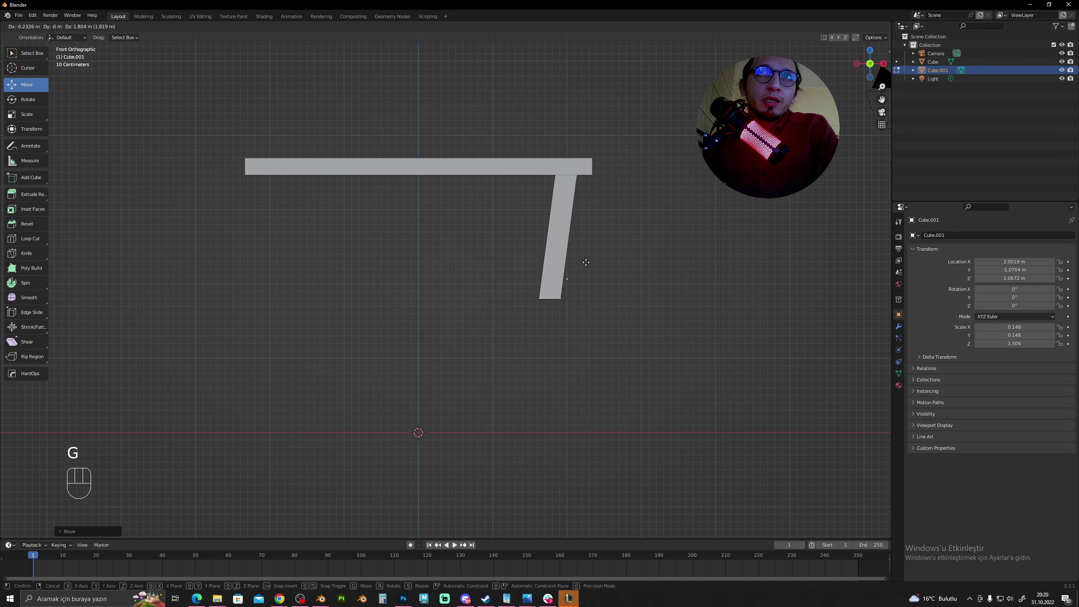
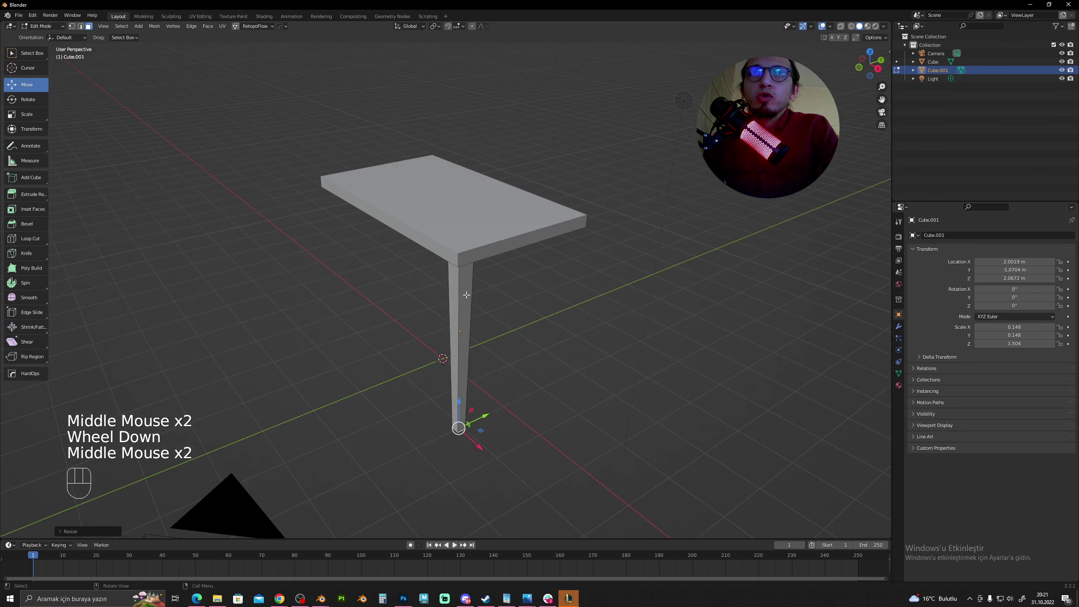
{"action": "key", "text": "Tab"}
{"action": "left_click_drag", "start_coordinate": [510, 278], "coordinate": [549, 266]}
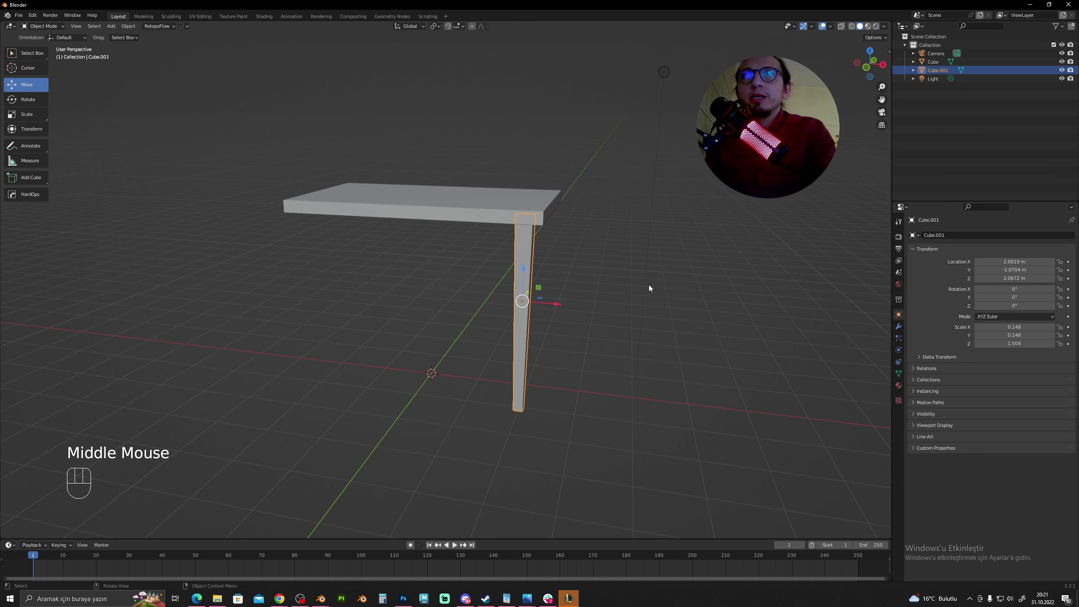
Select the tapered leg and attach a Mirror modifier set to the X axis.
{"action": "left_click", "coordinate": [901, 322]}
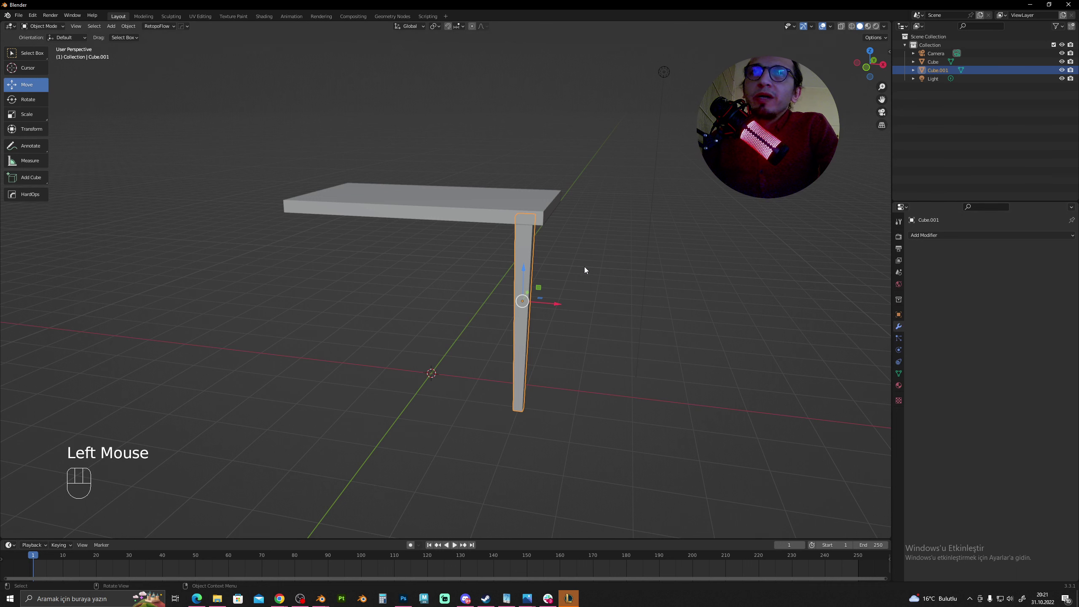
{"action": "middle_click", "coordinate": [560, 271]}
{"action": "left_click_drag", "start_coordinate": [522, 291], "coordinate": [534, 272]}
{"action": "left_click_drag", "start_coordinate": [1037, 235], "coordinate": [981, 466]}
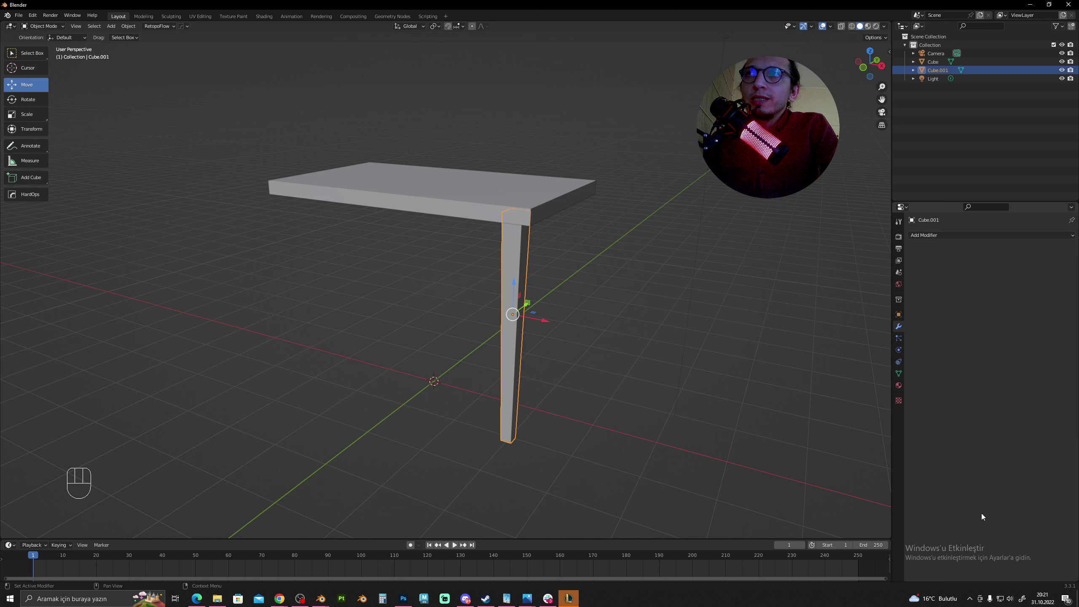
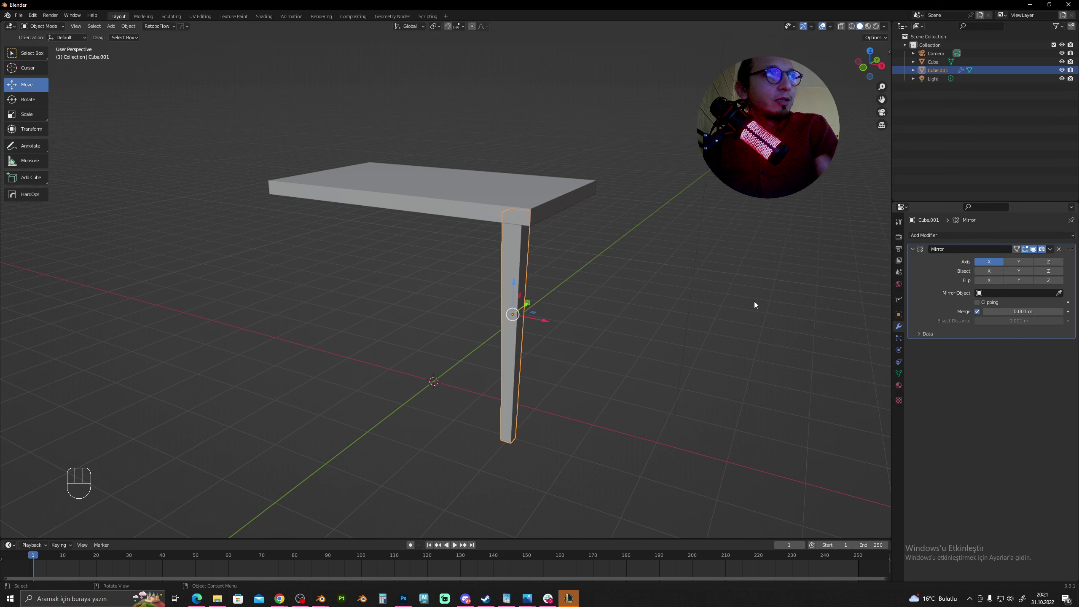
{"action": "middle_click", "coordinate": [599, 303]}
{"action": "left_click_drag", "start_coordinate": [578, 313], "coordinate": [592, 296]}
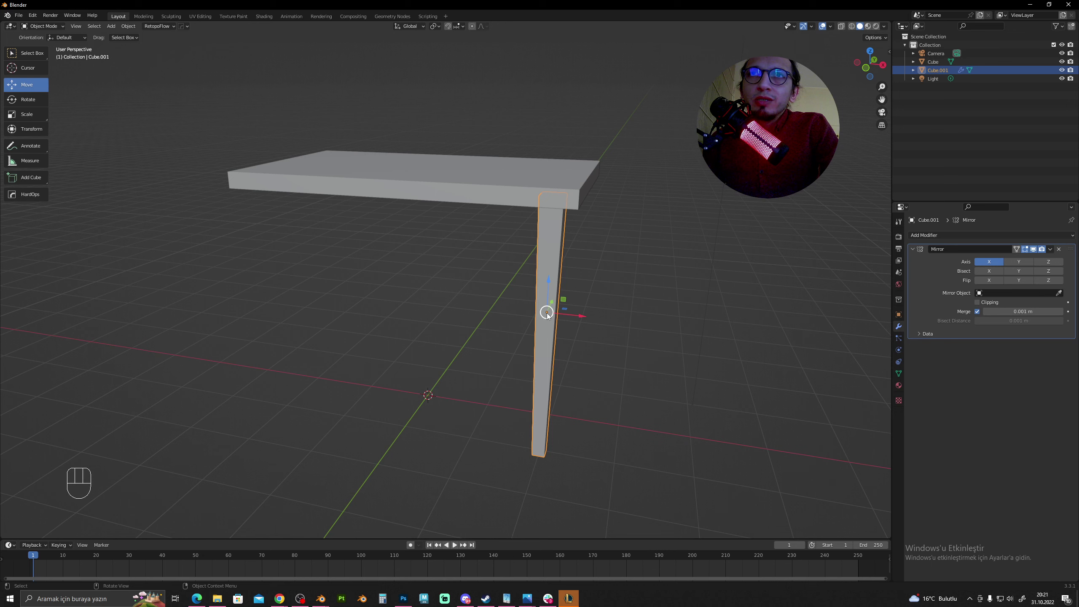
Zoom in on the leg and orbit to check it together with the tabletop.
{"action": "scroll", "scroll_direction": "up", "scroll_amount": 3}
{"action": "left_click_drag", "start_coordinate": [629, 299], "coordinate": [567, 271]}
{"action": "middle_click", "coordinate": [518, 299]}
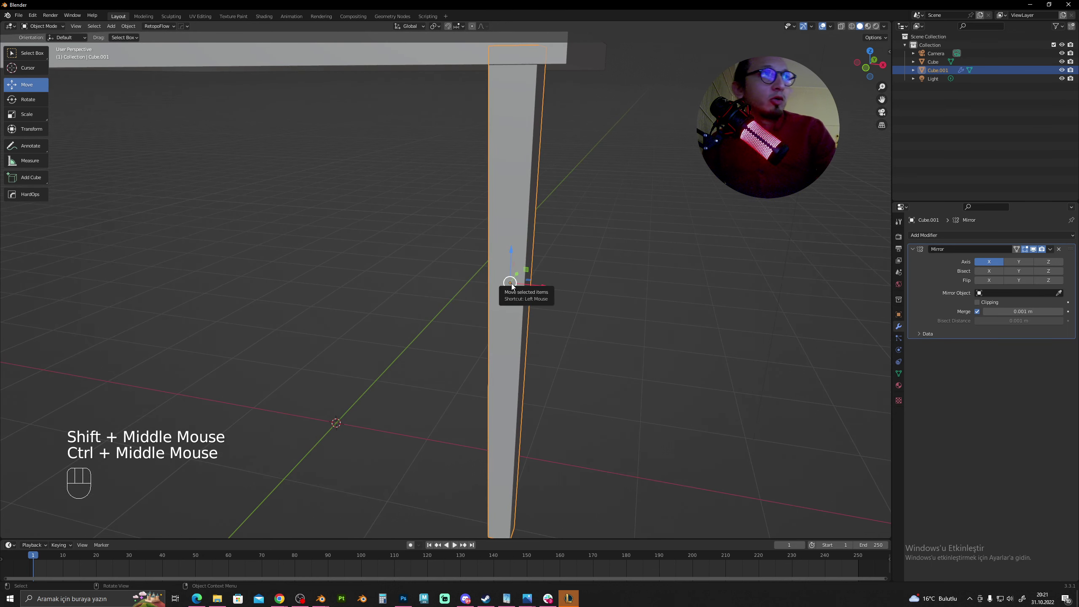
{"action": "middle_click", "coordinate": [550, 261]}
{"action": "left_click_drag", "start_coordinate": [551, 262], "coordinate": [540, 285]}
{"action": "left_click_drag", "start_coordinate": [496, 276], "coordinate": [519, 273]}
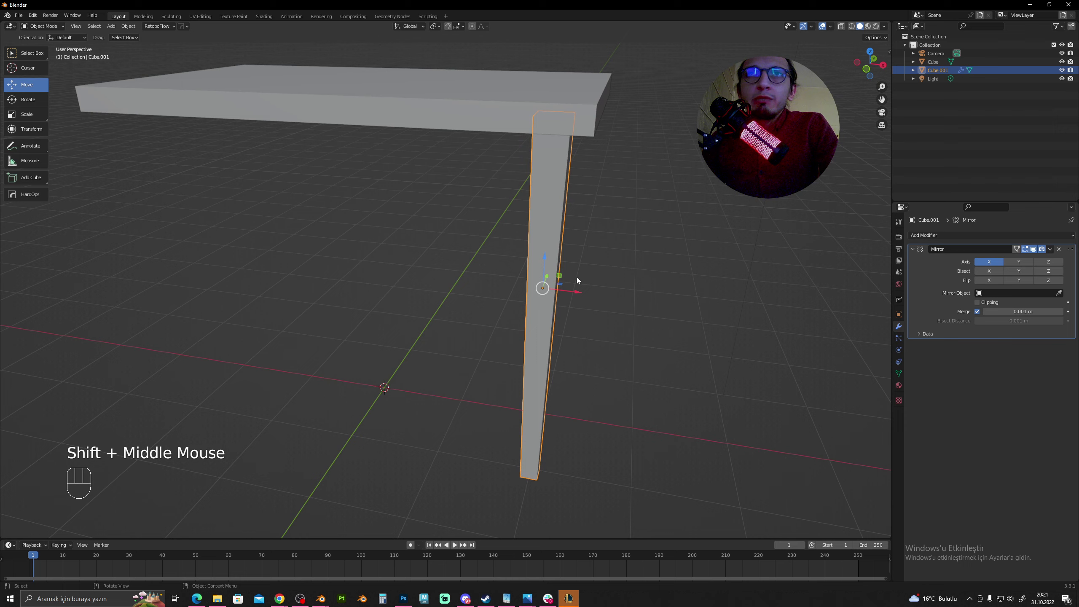
{"action": "scroll", "scroll_direction": "down", "scroll_amount": 3}
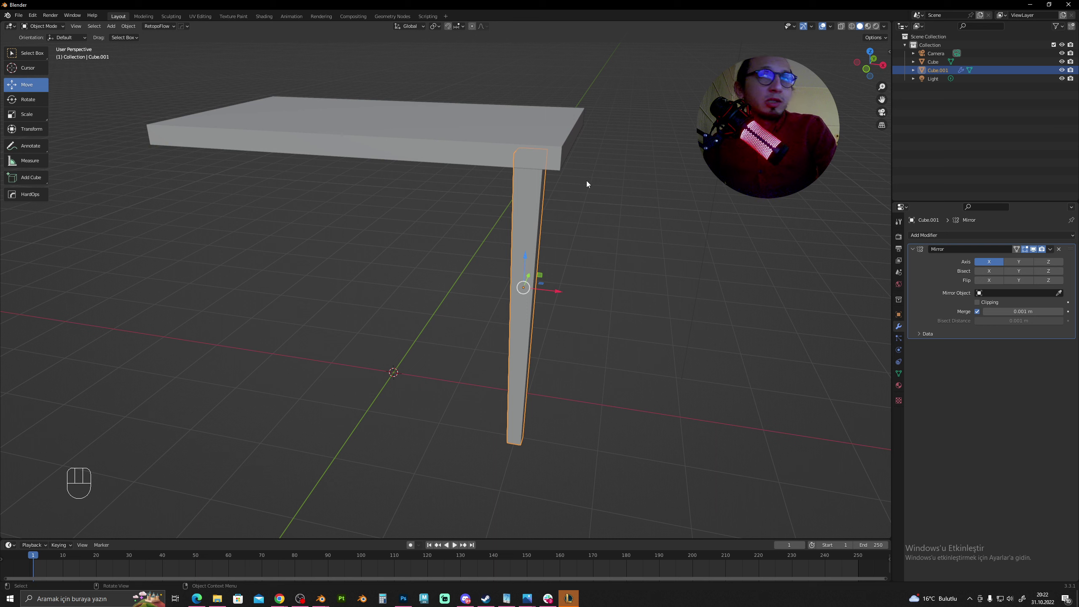
Set the Mirror modifier's Mirror Object to the tabletop Cube so the leg mirrors across it.
{"action": "left_click", "coordinate": [458, 150]}
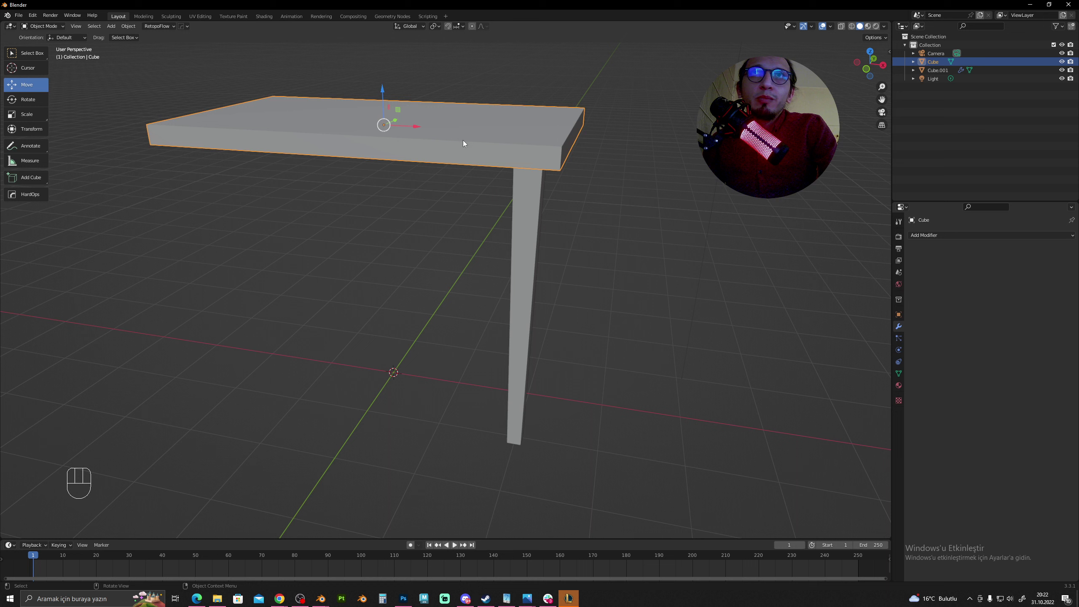
{"action": "left_click", "coordinate": [528, 238]}
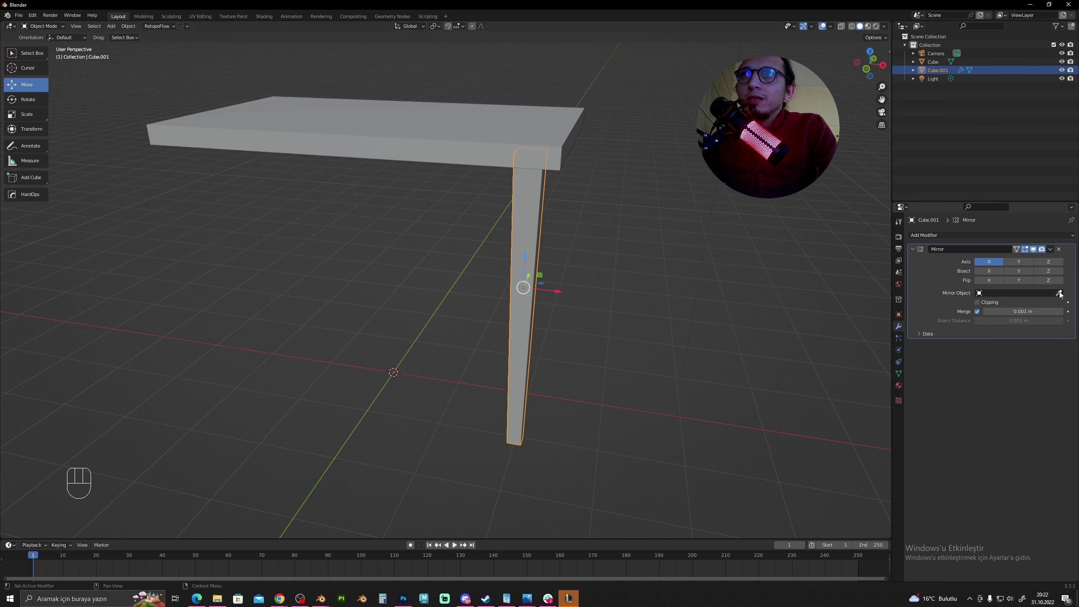
{"action": "left_click", "coordinate": [1062, 292]}
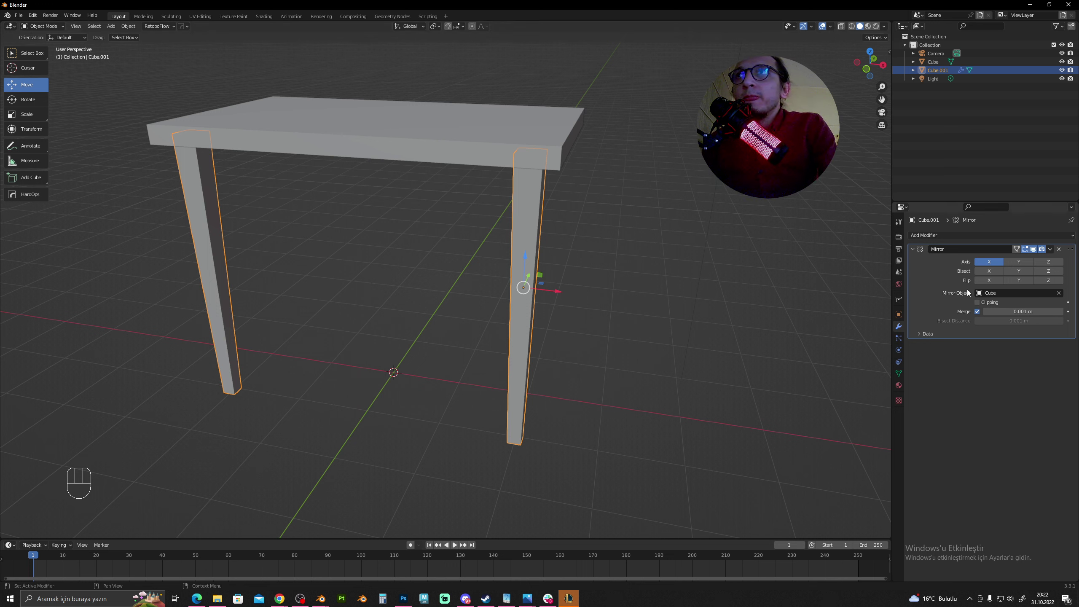
{"action": "left_click_drag", "start_coordinate": [541, 249], "coordinate": [483, 251]}
{"action": "middle_click", "coordinate": [523, 245]}
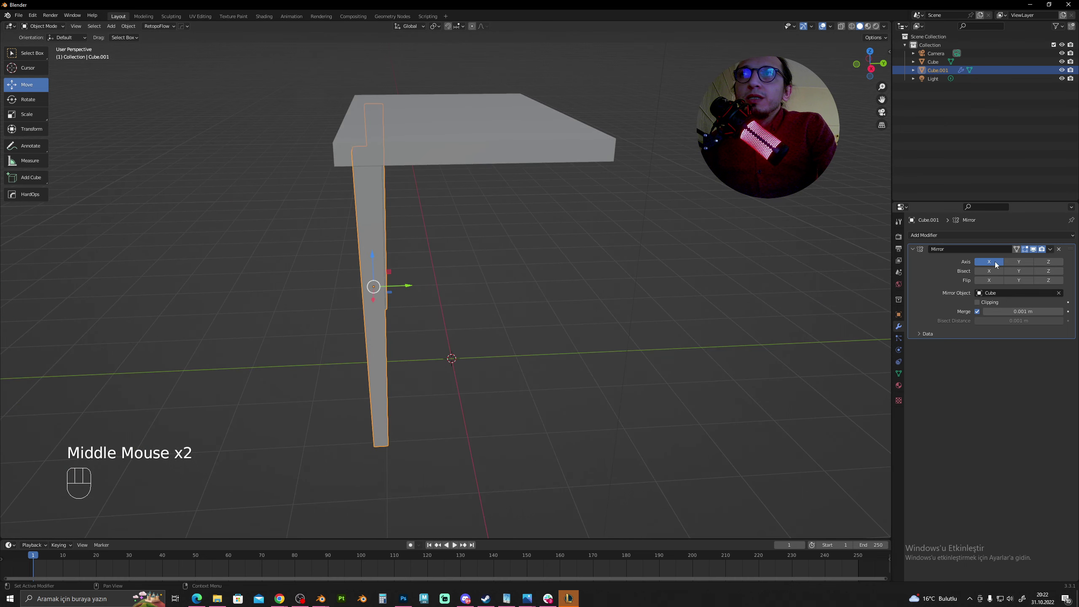
Enable the Y axis alongside X so legs appear at all four corners.
{"action": "left_click", "coordinate": [1022, 262]}
{"action": "left_click_drag", "start_coordinate": [354, 207], "coordinate": [367, 207]}
{"action": "scroll", "scroll_direction": "down", "scroll_amount": 3}
{"action": "left_click_drag", "start_coordinate": [394, 193], "coordinate": [454, 175]}
{"action": "scroll", "scroll_direction": "up", "scroll_amount": 3}
{"action": "left_click_drag", "start_coordinate": [497, 228], "coordinate": [484, 202]}
{"action": "key", "text": "Tab"}
Switch the leg back from Edit Mode to Object Mode.
{"action": "key", "text": "Tab"}
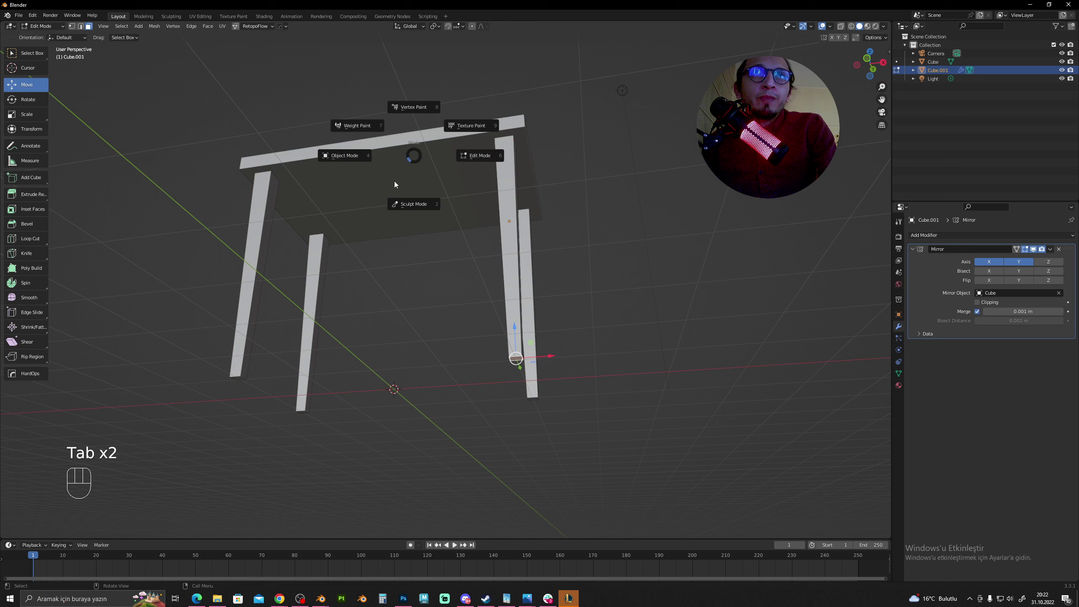
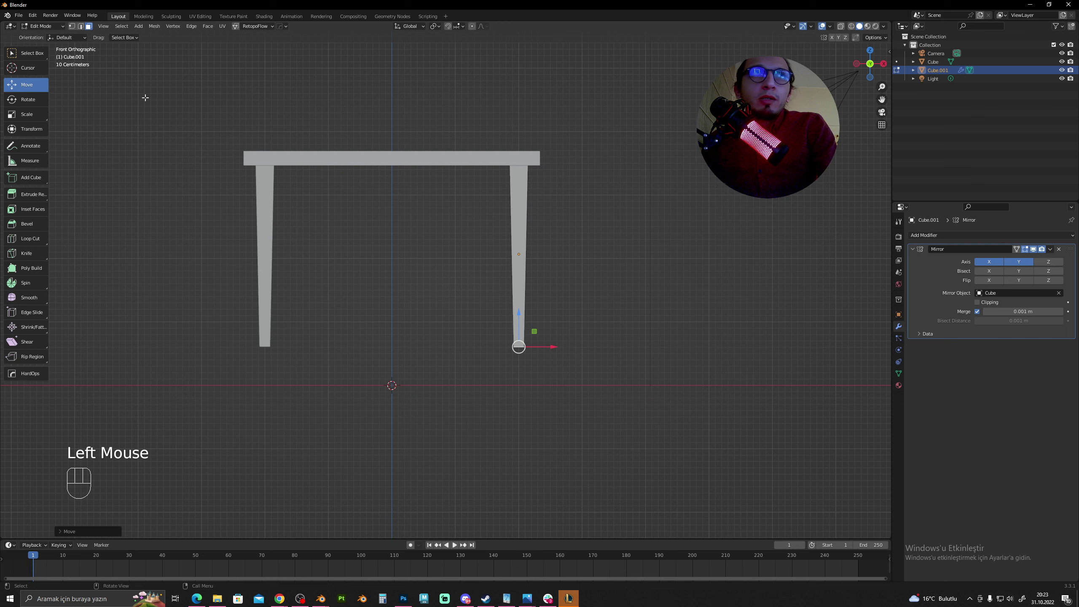
{"action": "left_click", "coordinate": [46, 27]}
{"action": "left_click_drag", "start_coordinate": [354, 216], "coordinate": [321, 237]}
{"action": "left_click", "coordinate": [447, 173]}
{"action": "left_click", "coordinate": [475, 235]}
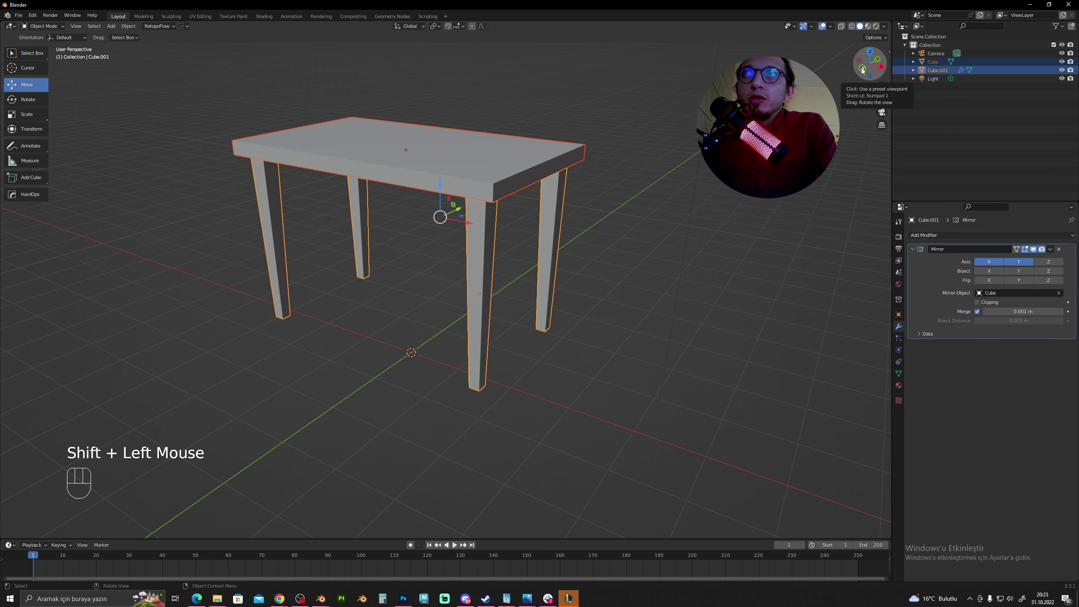
View the table from the front, below and above to check the four legs line up under the tabletop.
{"action": "left_click", "coordinate": [864, 68]}
{"action": "left_click_drag", "start_coordinate": [458, 173], "coordinate": [509, 77]}
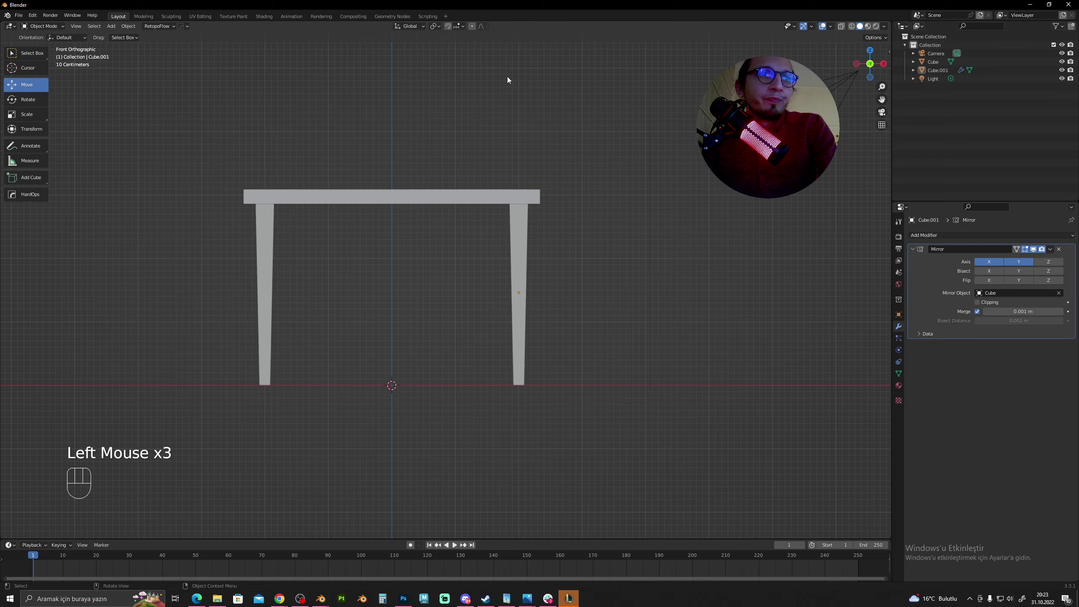
{"action": "left_click_drag", "start_coordinate": [462, 102], "coordinate": [509, 102]}
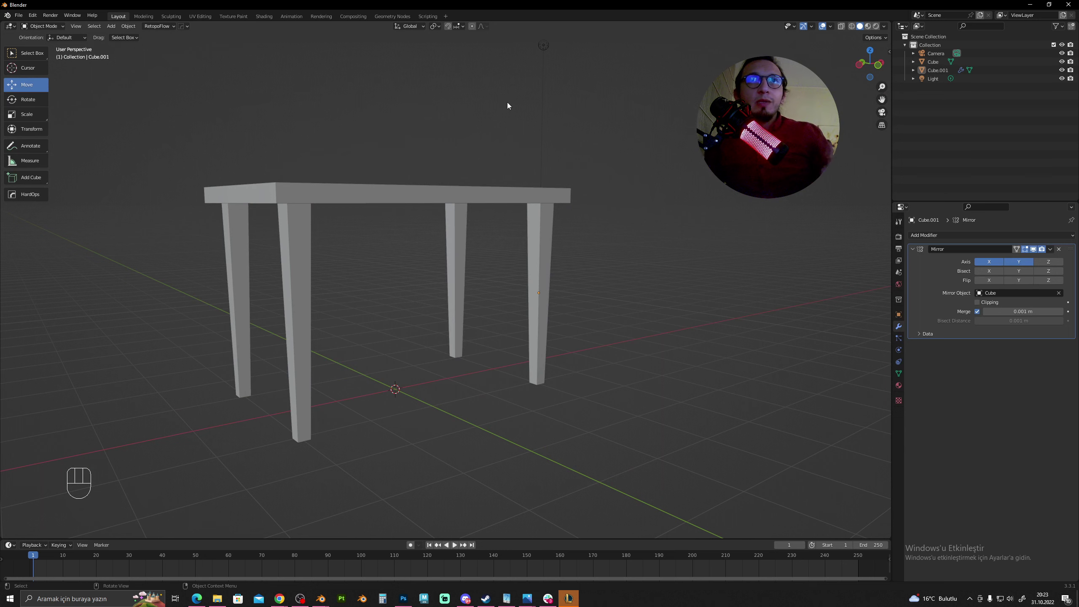
{"action": "left_click_drag", "start_coordinate": [415, 167], "coordinate": [410, 193]}
{"action": "left_click_drag", "start_coordinate": [405, 187], "coordinate": [469, 194]}
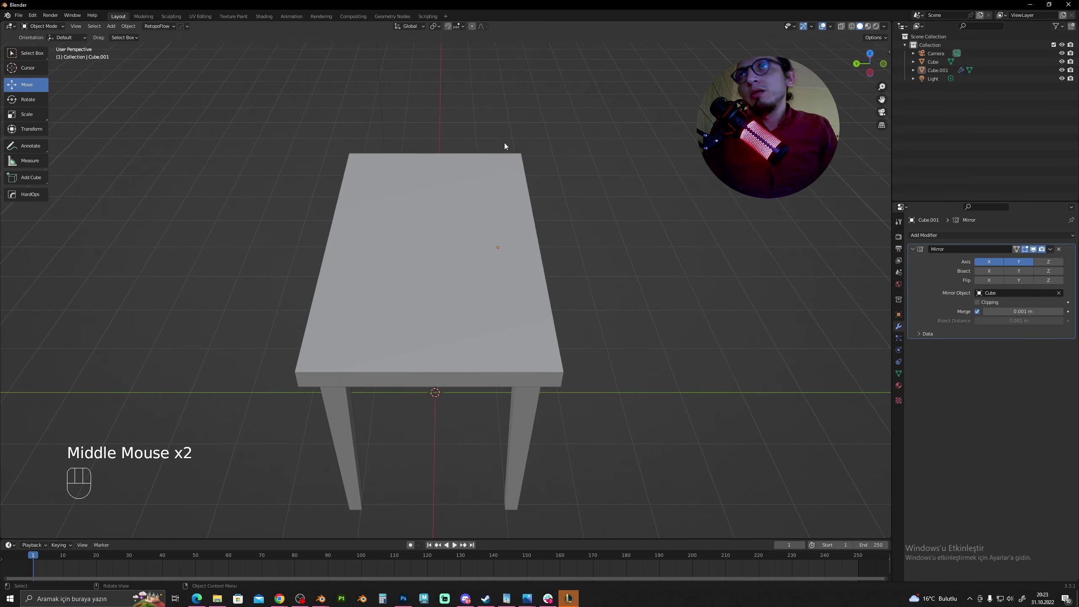
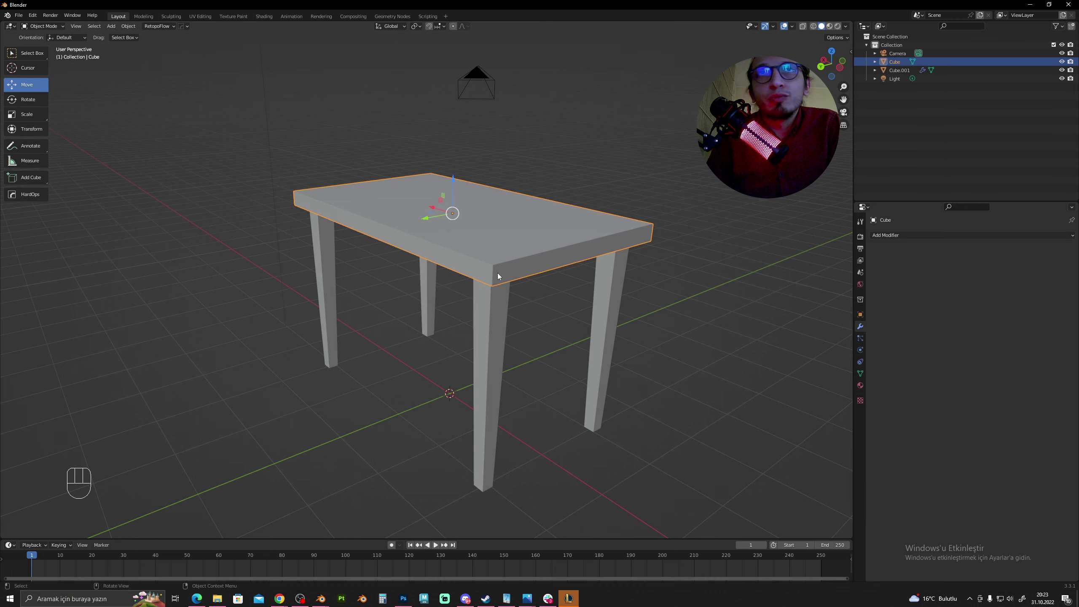
Orbit around the finished table with the tabletop and its Principled BSDF material selected.
{"action": "left_click_drag", "start_coordinate": [494, 277], "coordinate": [445, 281]}
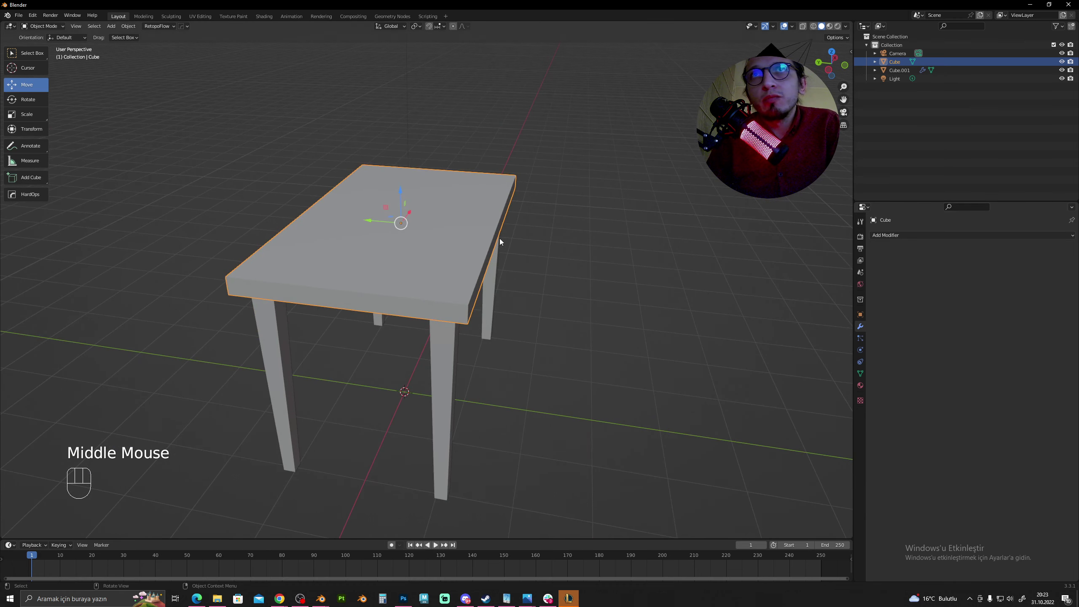
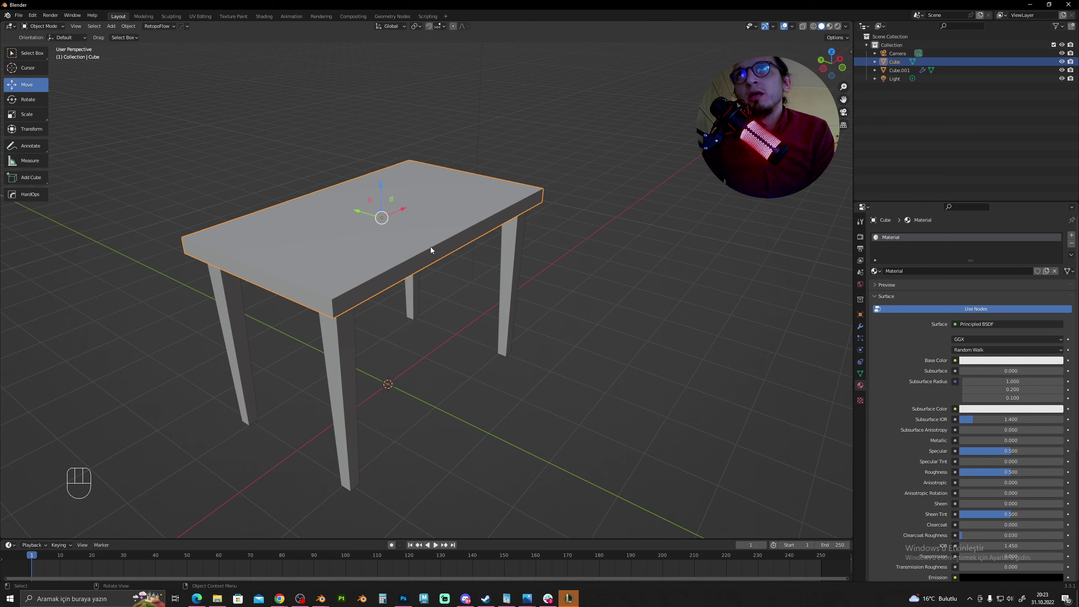
{"action": "left_click_drag", "start_coordinate": [320, 266], "coordinate": [408, 264]}
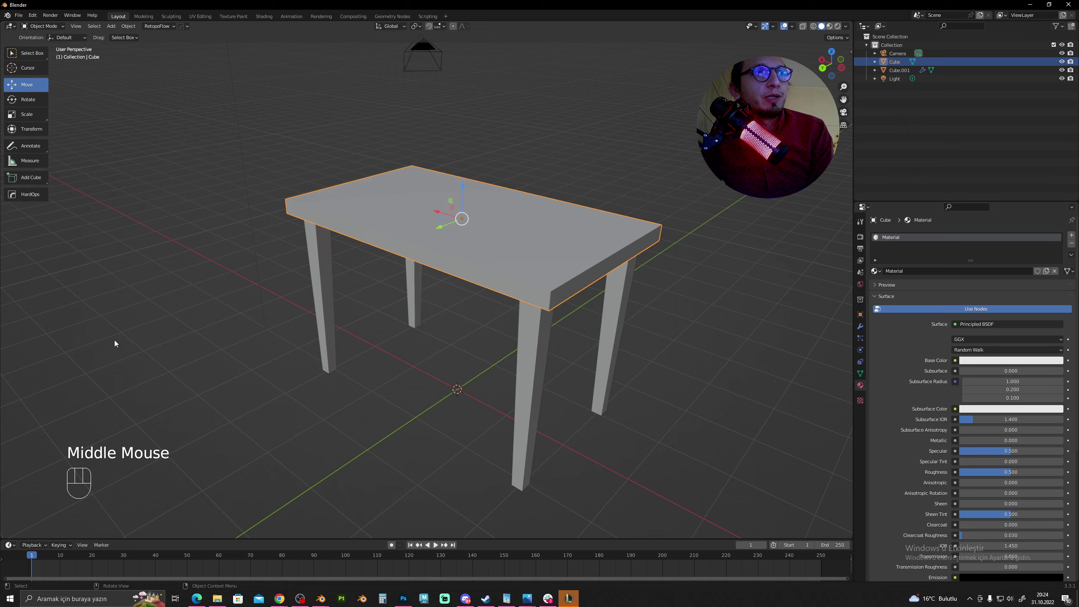